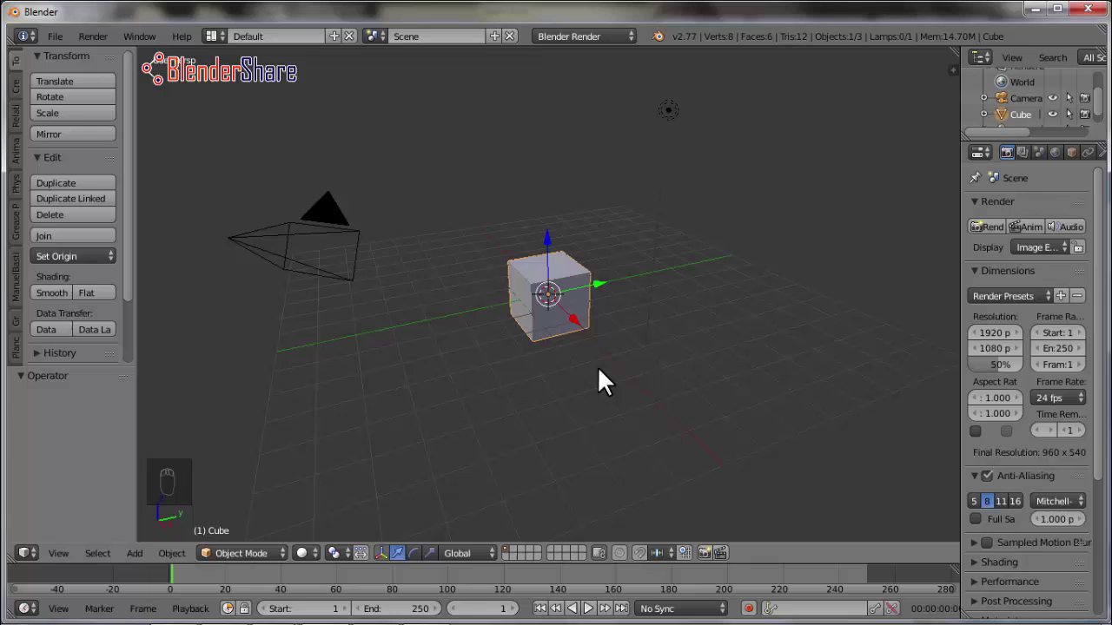
Delete the default cube, add a mesh circle and rotate it 90° on X to stand upright in front view
key("Delete")
middle_click(604, 377)
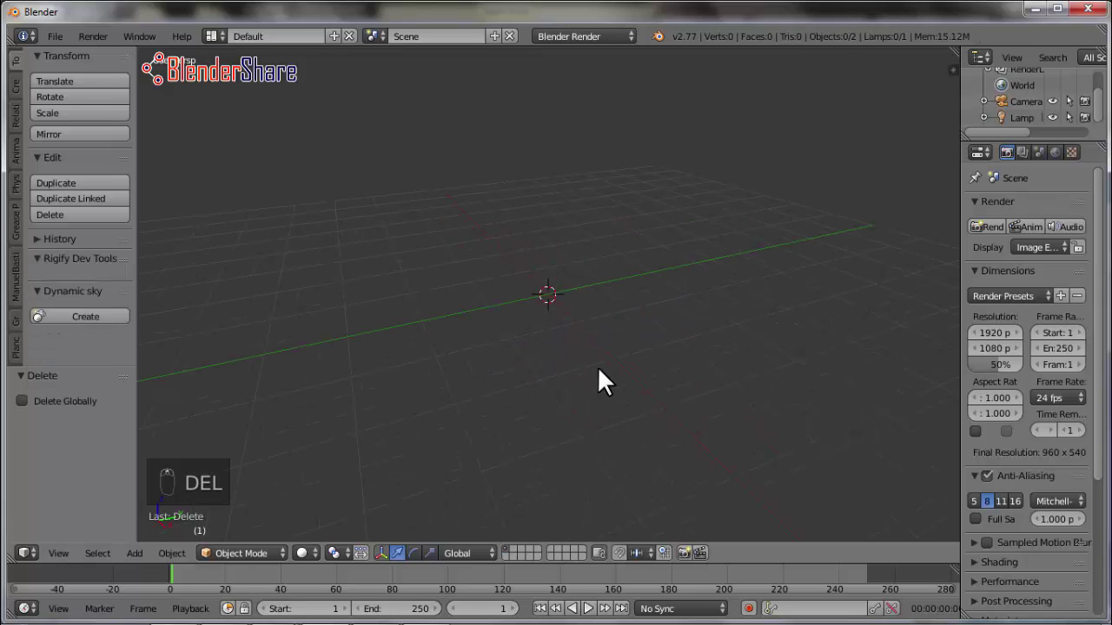
key("shift+a")
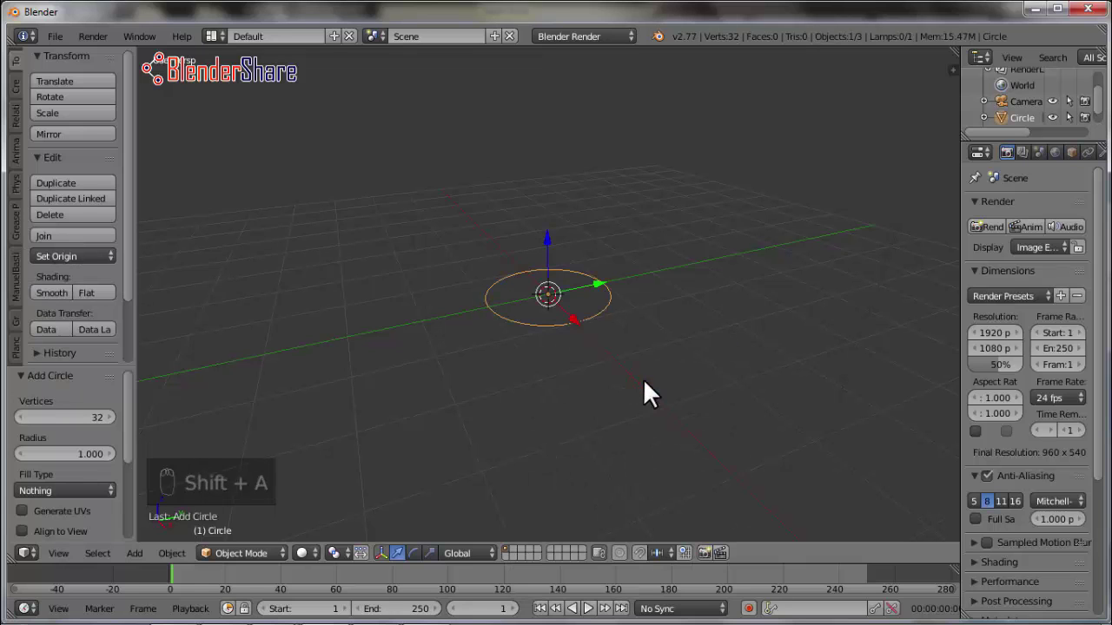
key("KP_1")
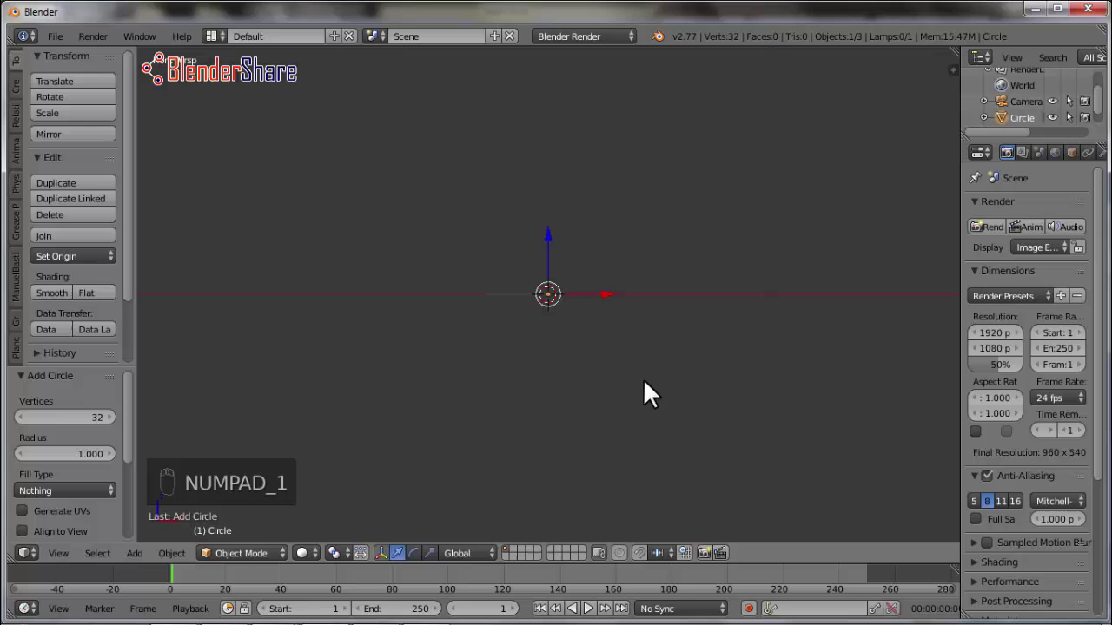
key("r")
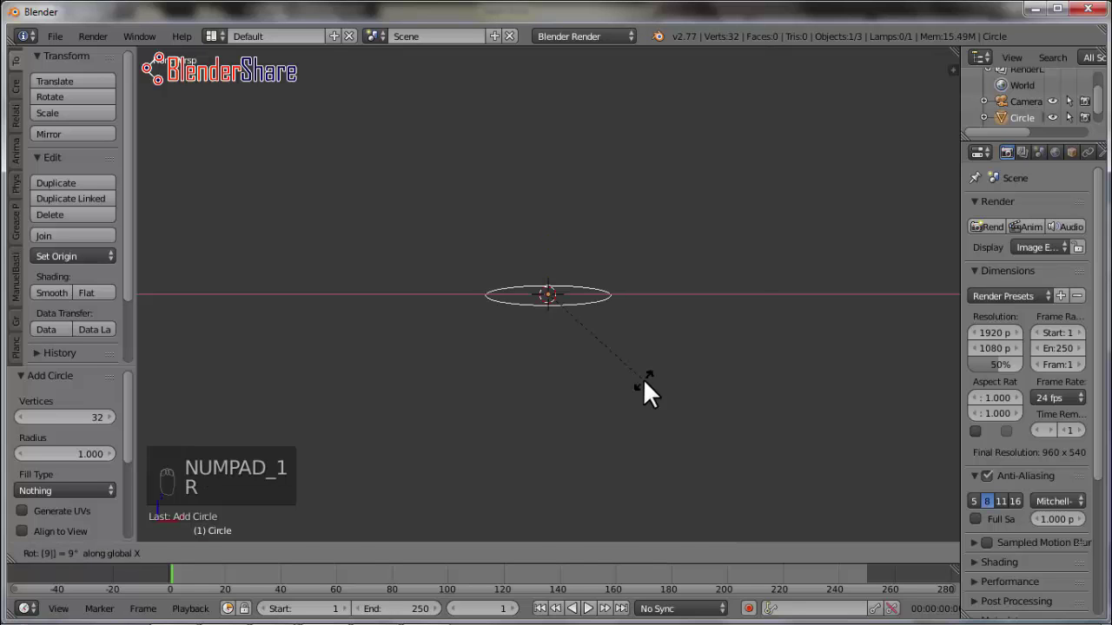
In Edit Mode, circle-select half the circle's vertices, duplicate that half and move it aside as a separate arc
key("Tab")
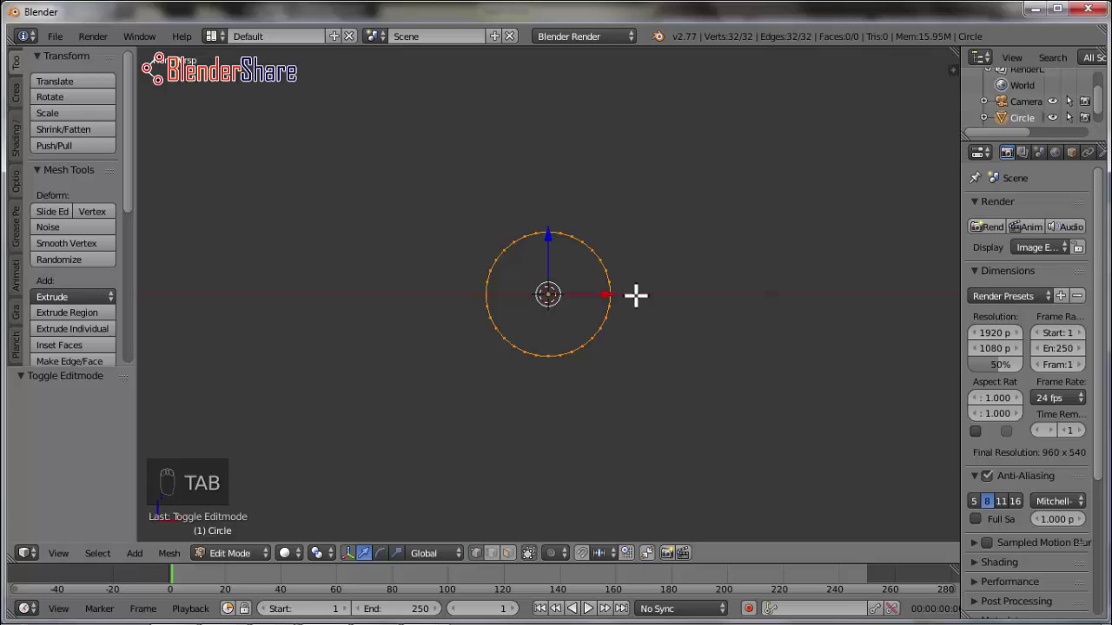
key("a")
key("c")
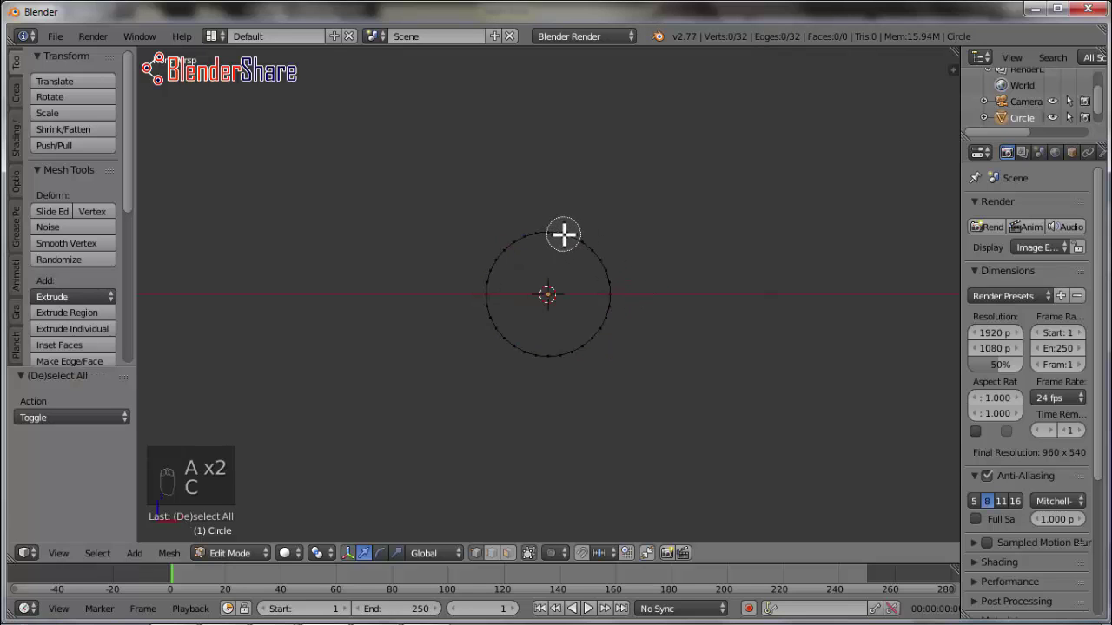
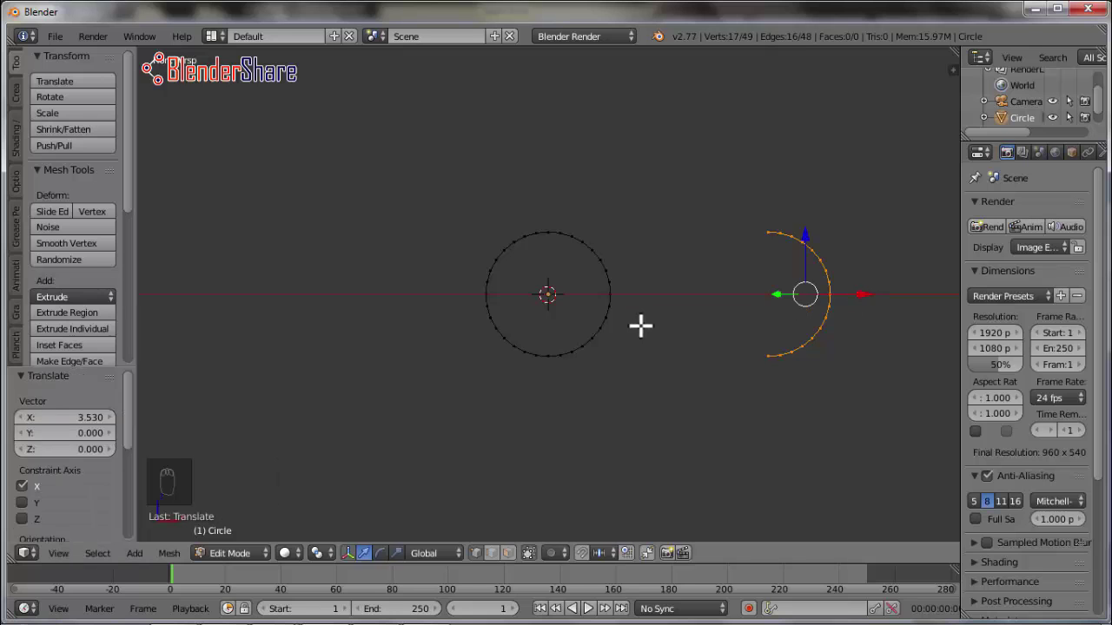
key("a")
key("c")
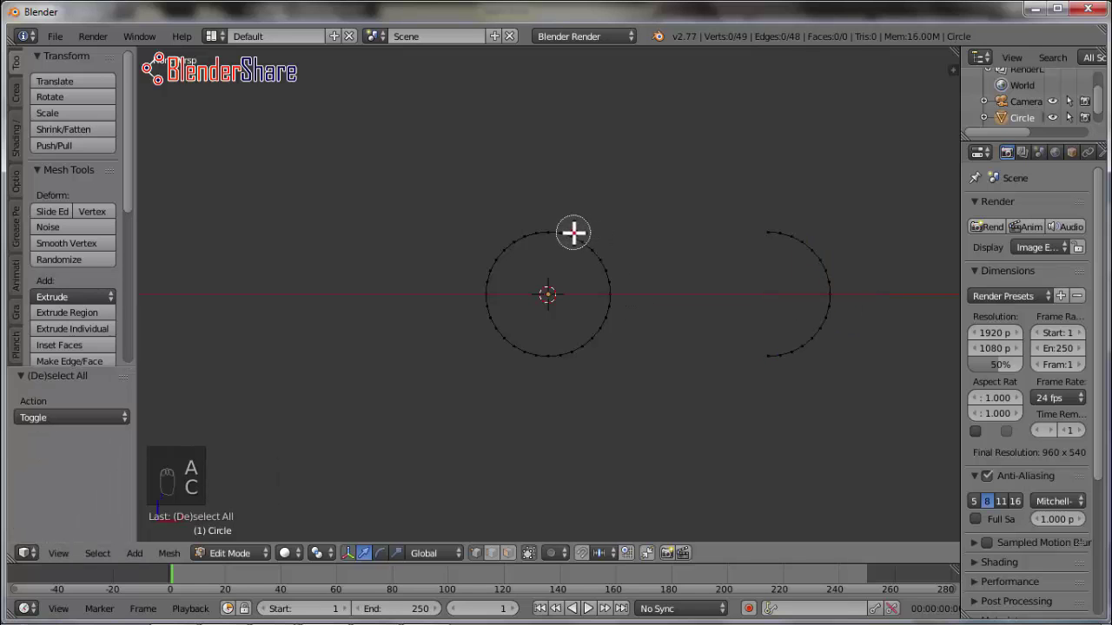
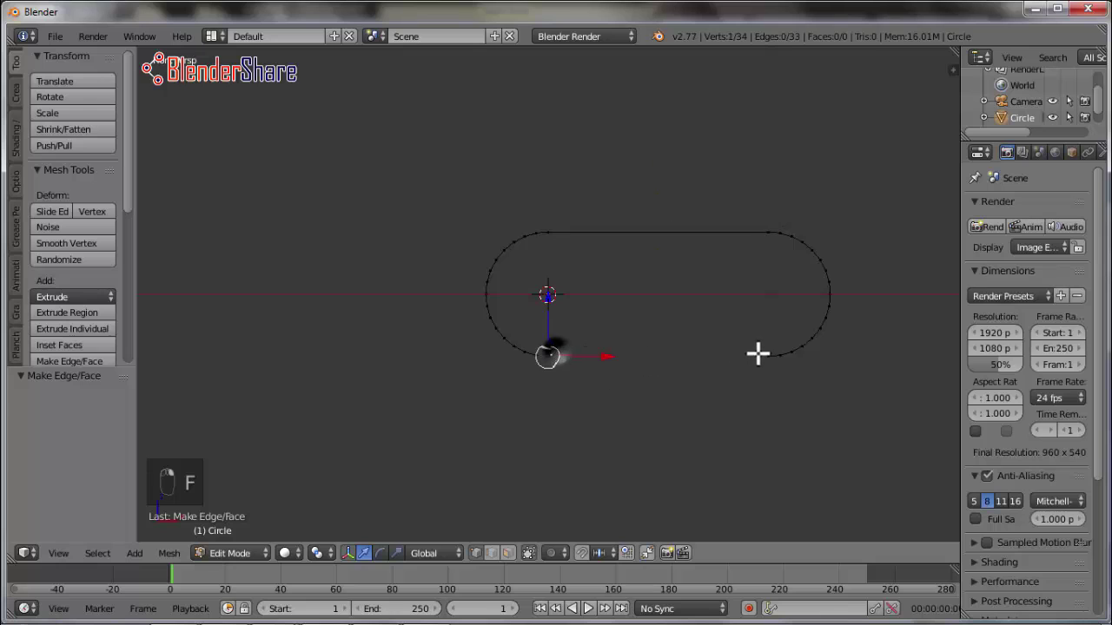
Close the pill outline along the bottom, then duplicate it and scale the copy down inside the outer pill
key("f")
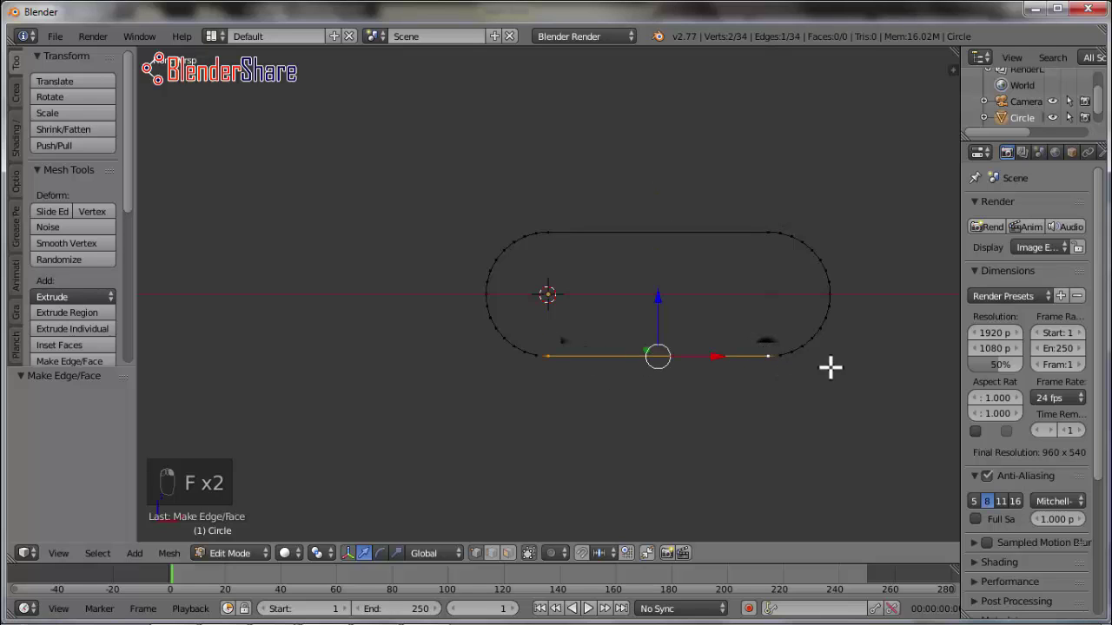
key("a")
key("a")
key("shift+d")
key("s")
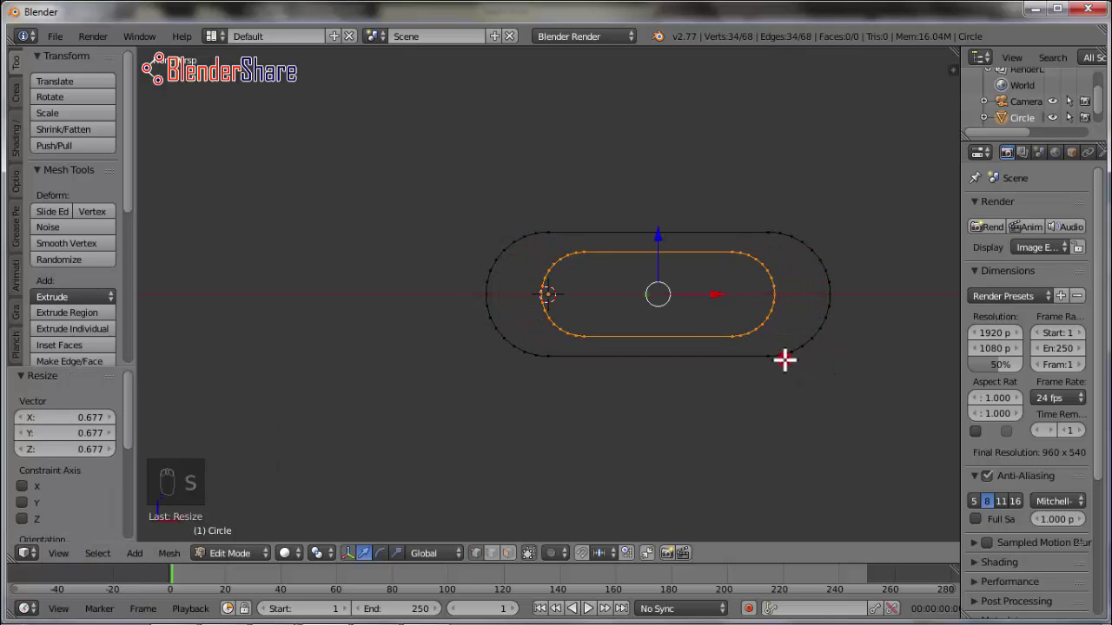
key("a")
key("c")
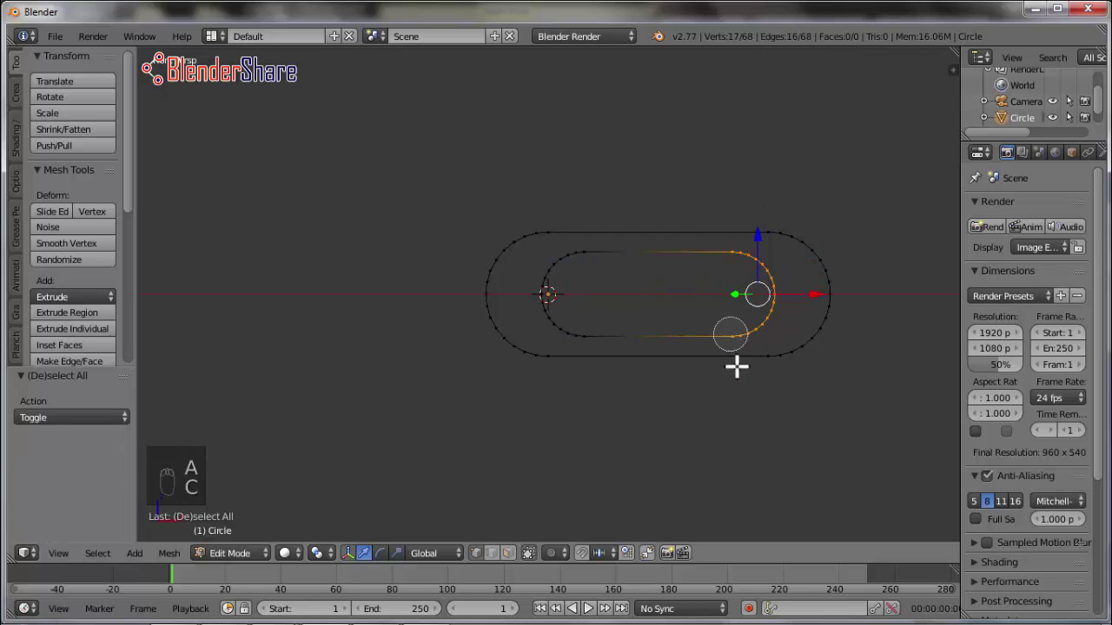
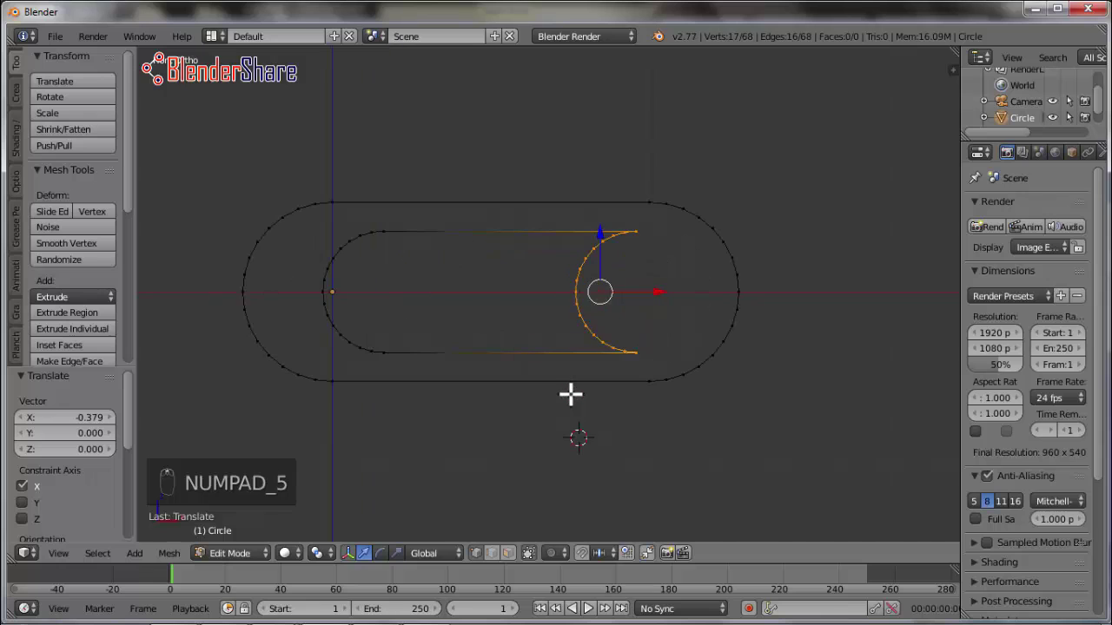
Circle-select the inner outline's right end and mirror it into an inward-curving arc
key("a")
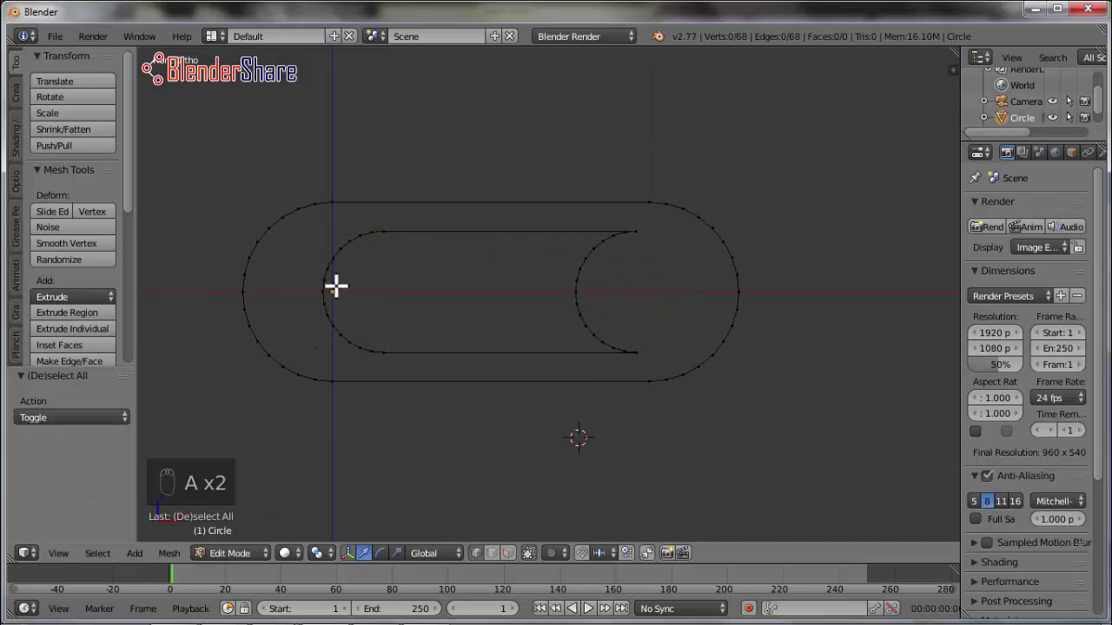
key("c")
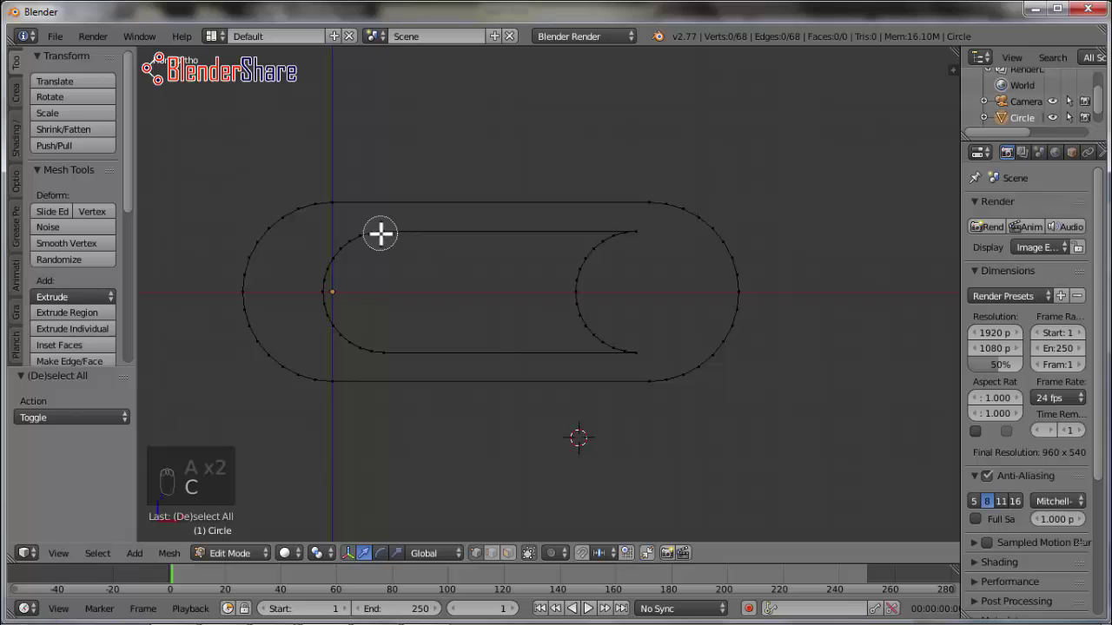
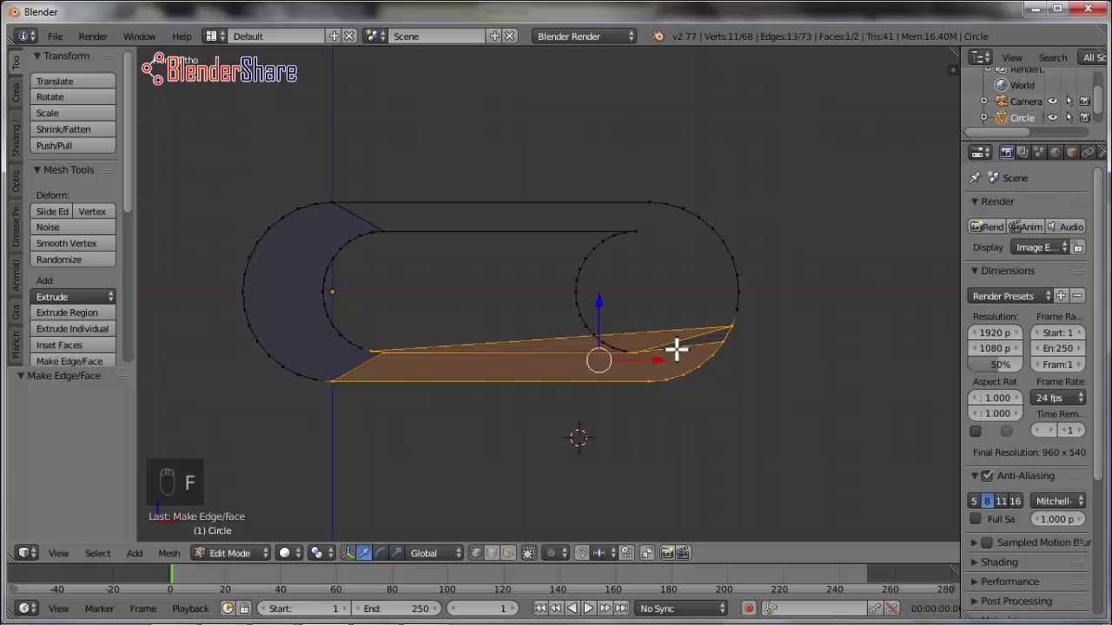
Fill faces across the left crescent and lower-right stretch between the outer and inner outlines
key("ctrl+z")
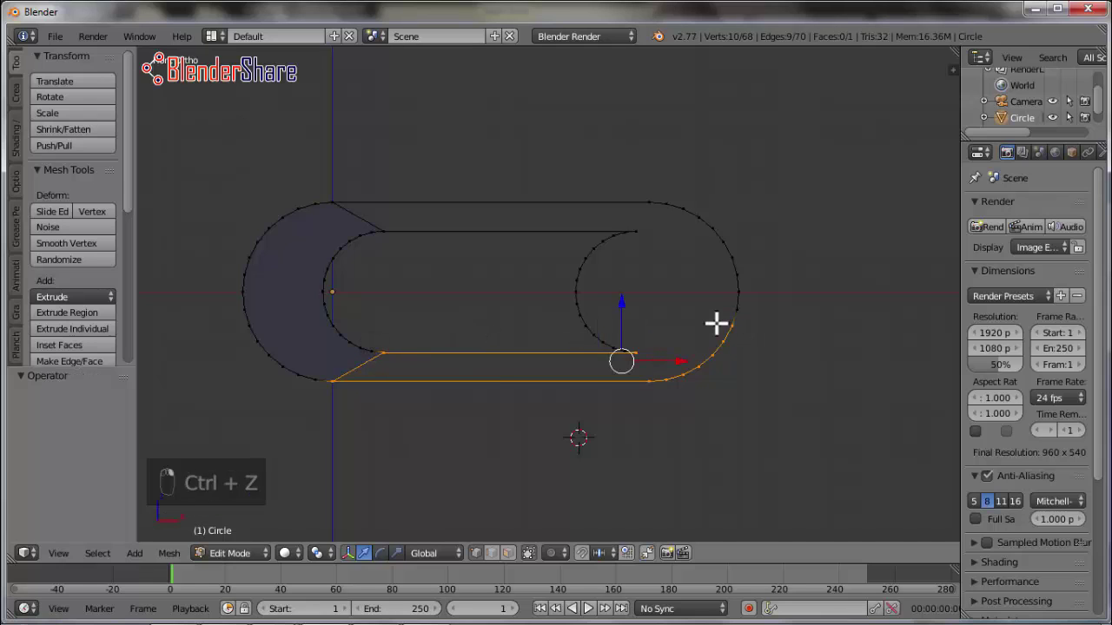
key("f")
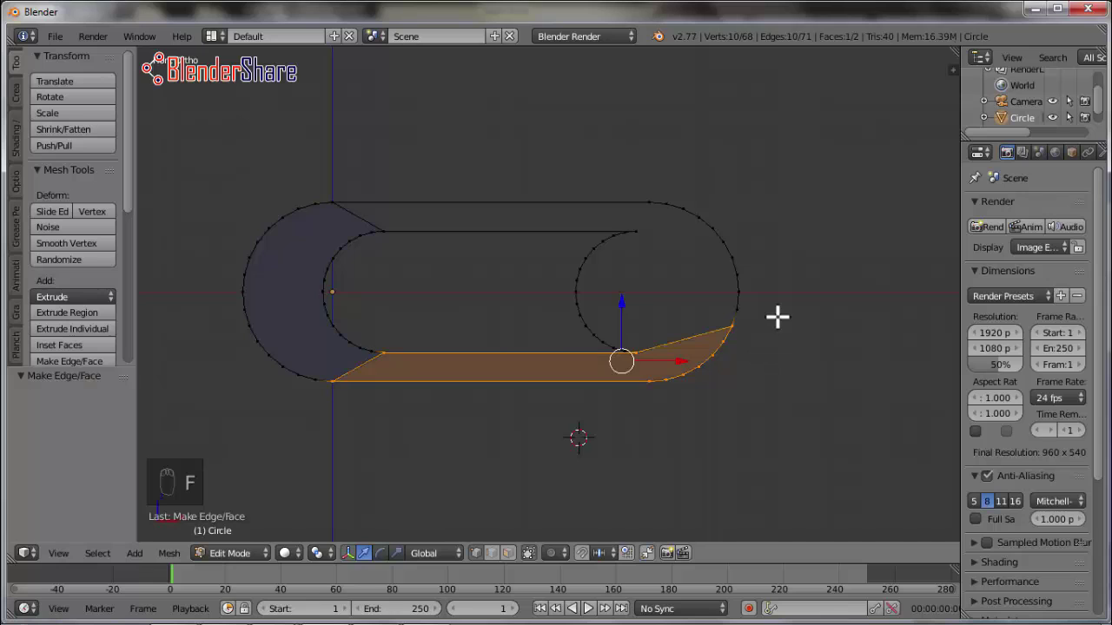
key("a")
key("c")
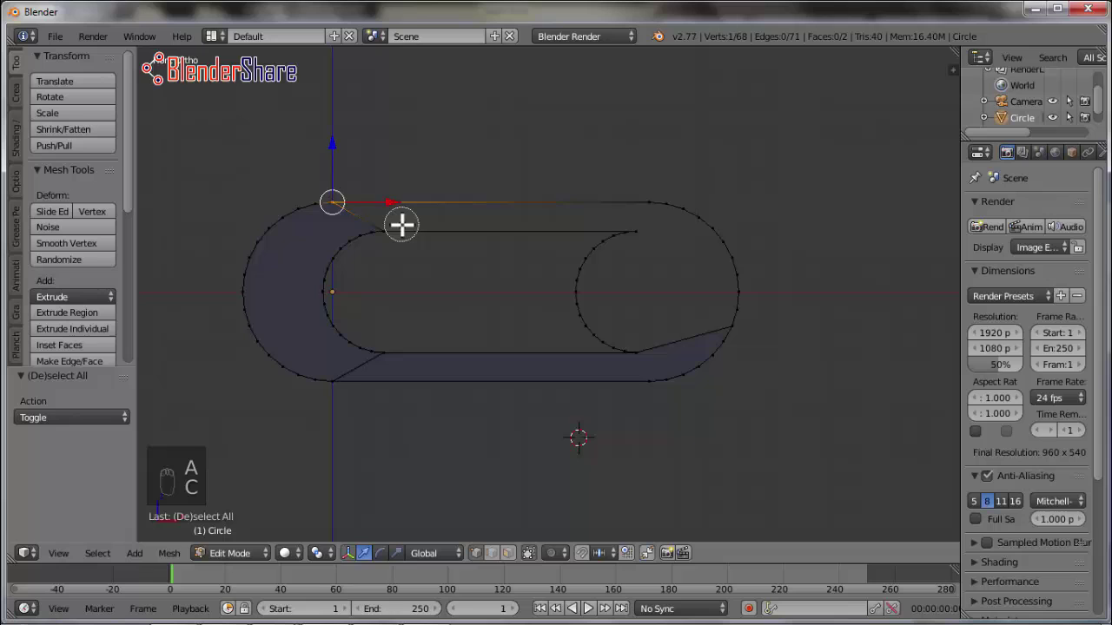
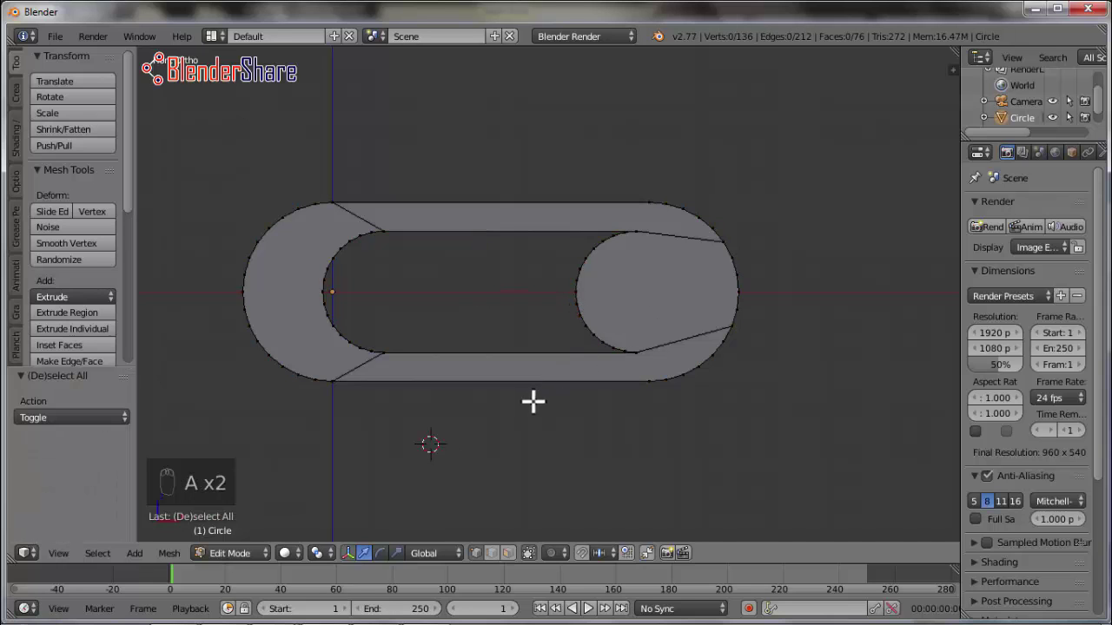
Add a new circle mesh and move it into the bracket's round right end
left_click_drag(254, 564, 649, 385)
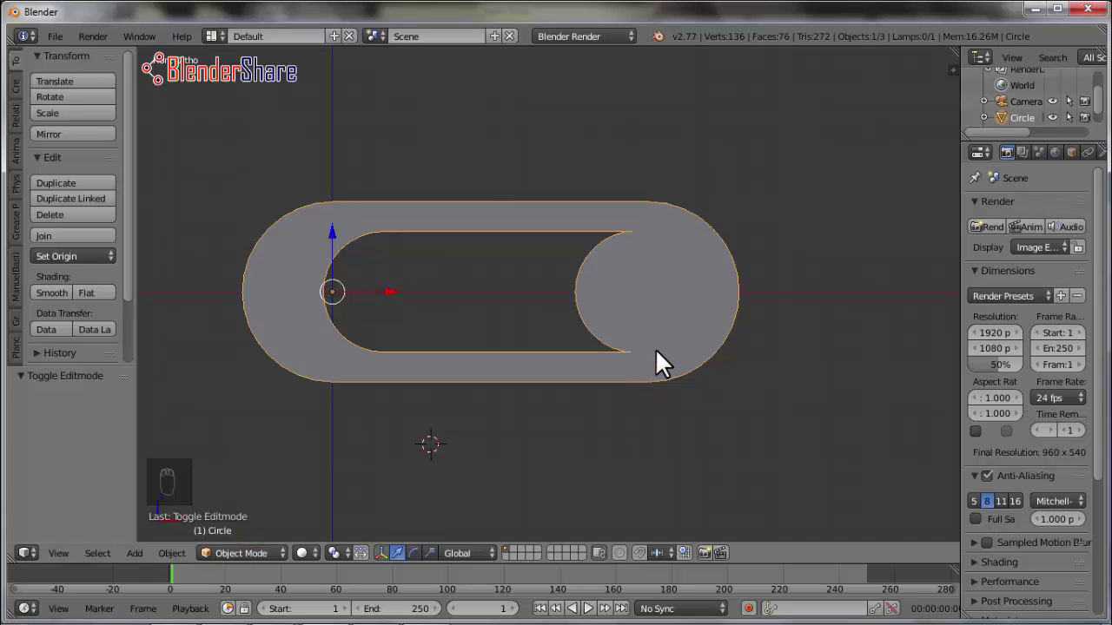
key("shift+a")
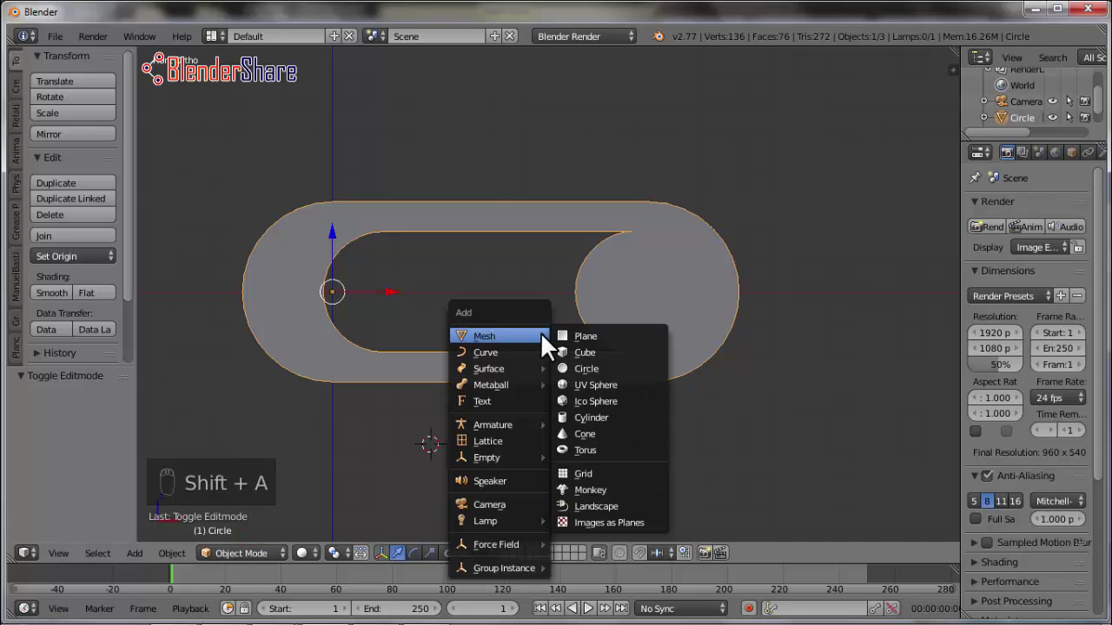
left_click_drag(508, 460, 628, 478)
key("r")
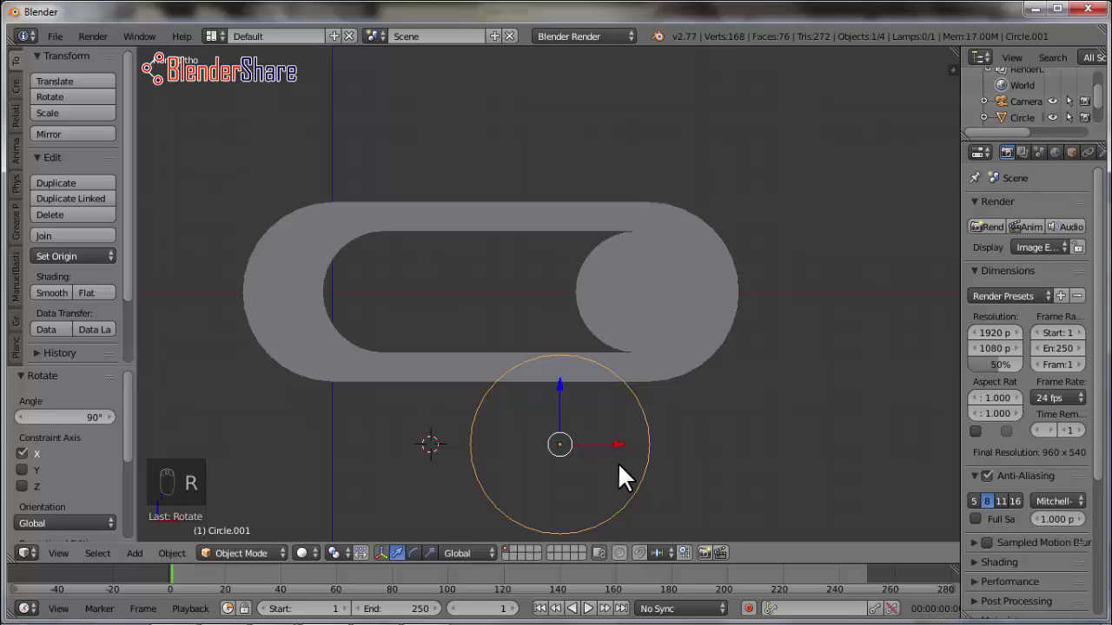
left_click_drag(712, 483, 591, 383)
left_click_drag(591, 382, 578, 387)
key("KP_1")
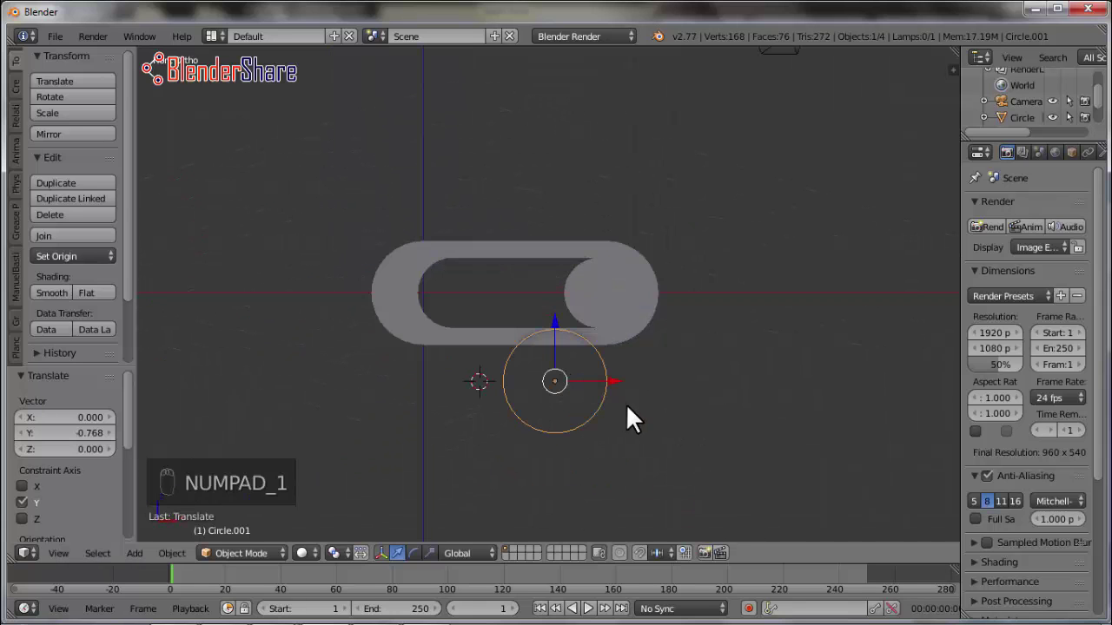
left_click_drag(565, 315, 646, 360)
Scale the circle down so it fits centred inside the round end as the hole outline
key("s")
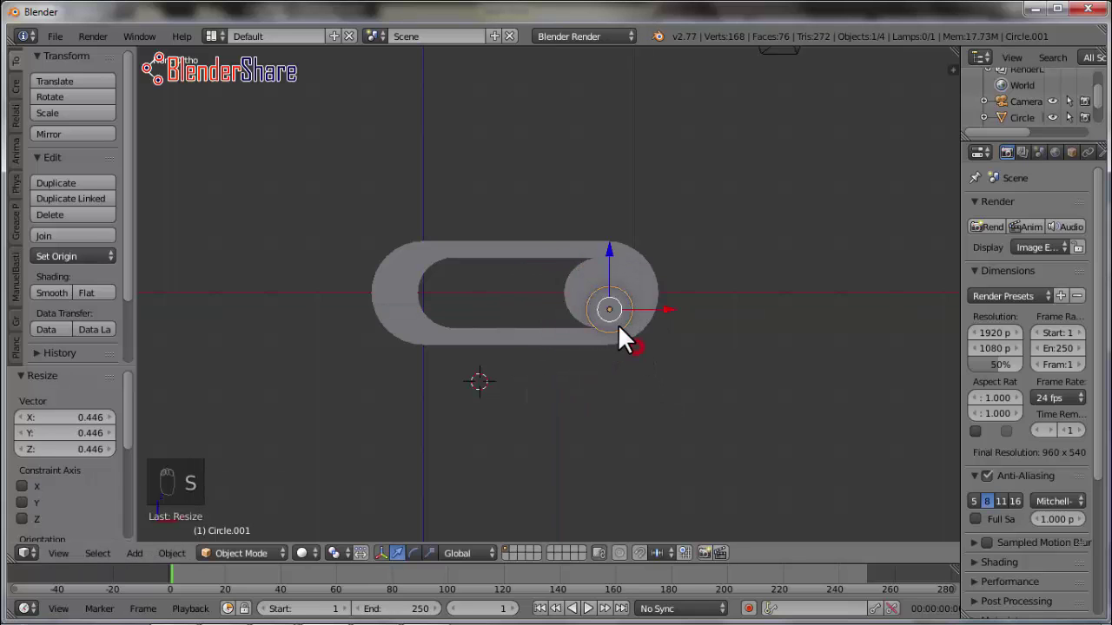
middle_click(628, 335)
left_click_drag(686, 263, 734, 305)
key("s")
left_click_drag(743, 309, 694, 256)
left_click_drag(694, 253, 750, 326)
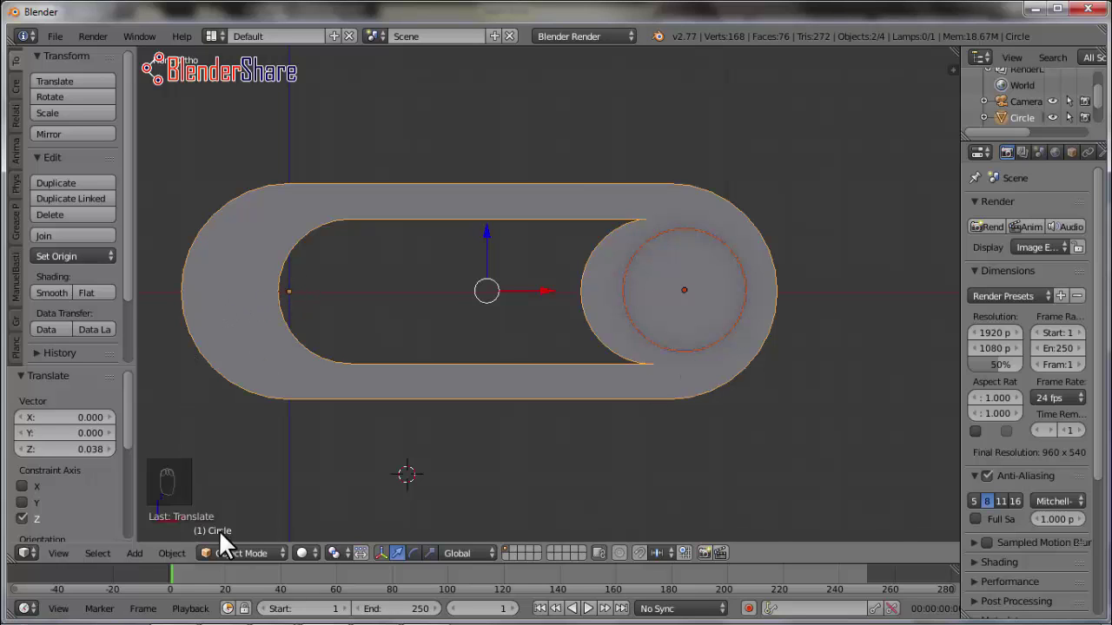
Fill the small hole outline with a face, separate that disc into its own object and delete it, leaving a through hole
left_click(234, 562)
type("(1) Circle")
left_click(244, 526)
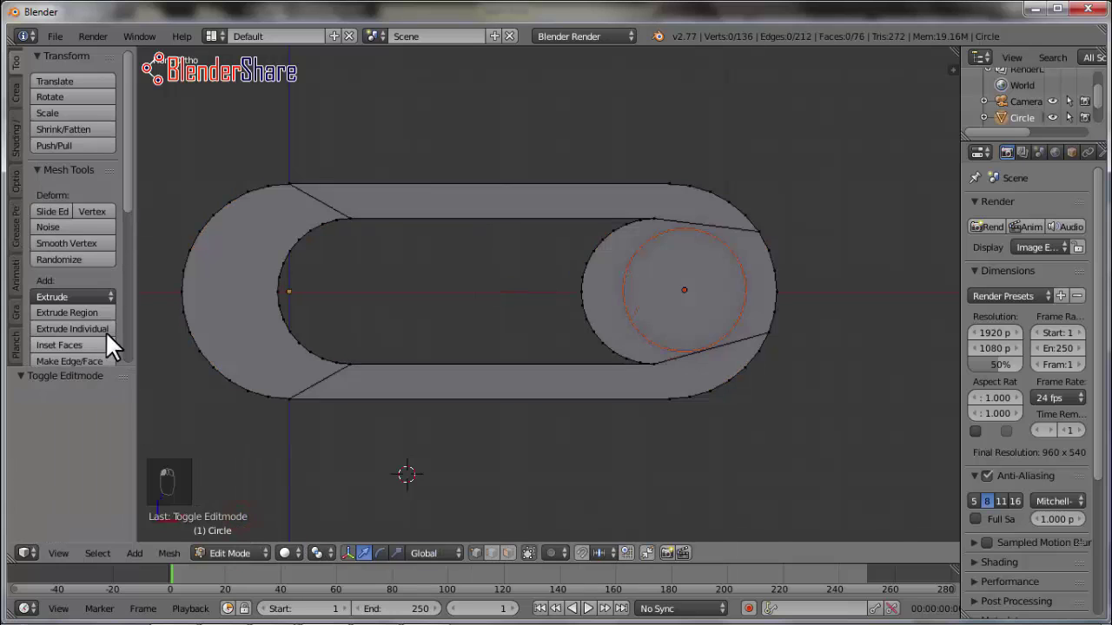
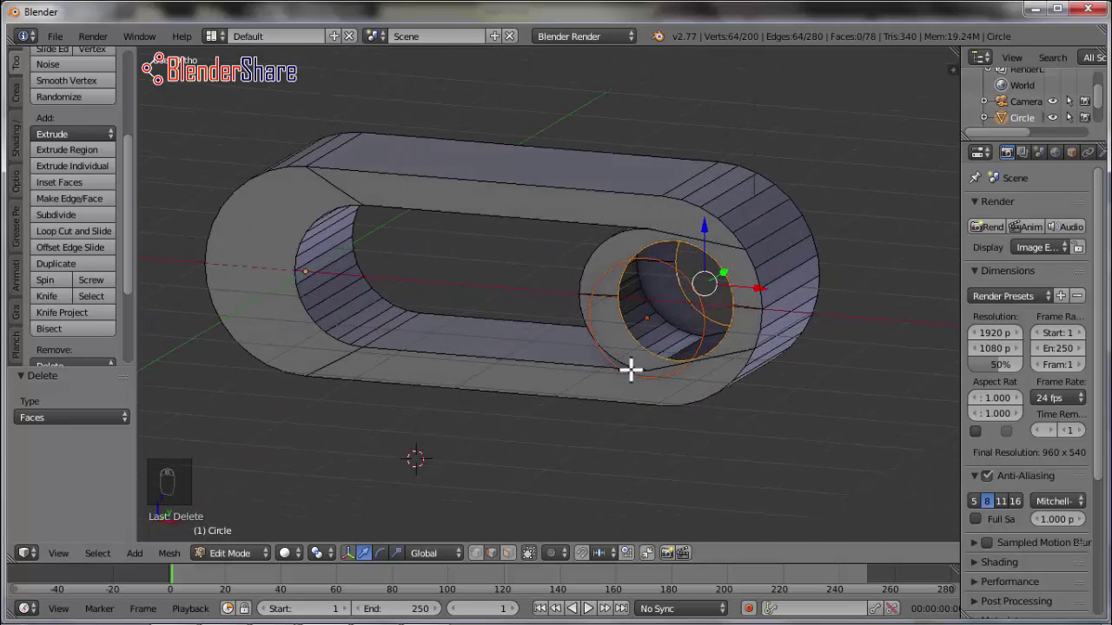
key("ctrl+e")
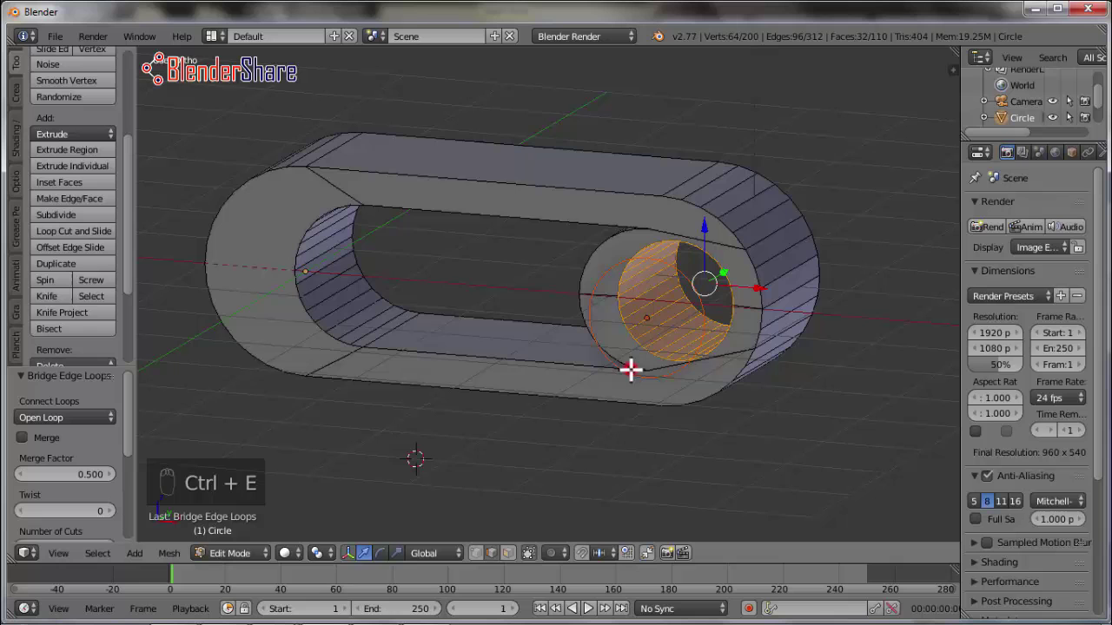
left_click(255, 560)
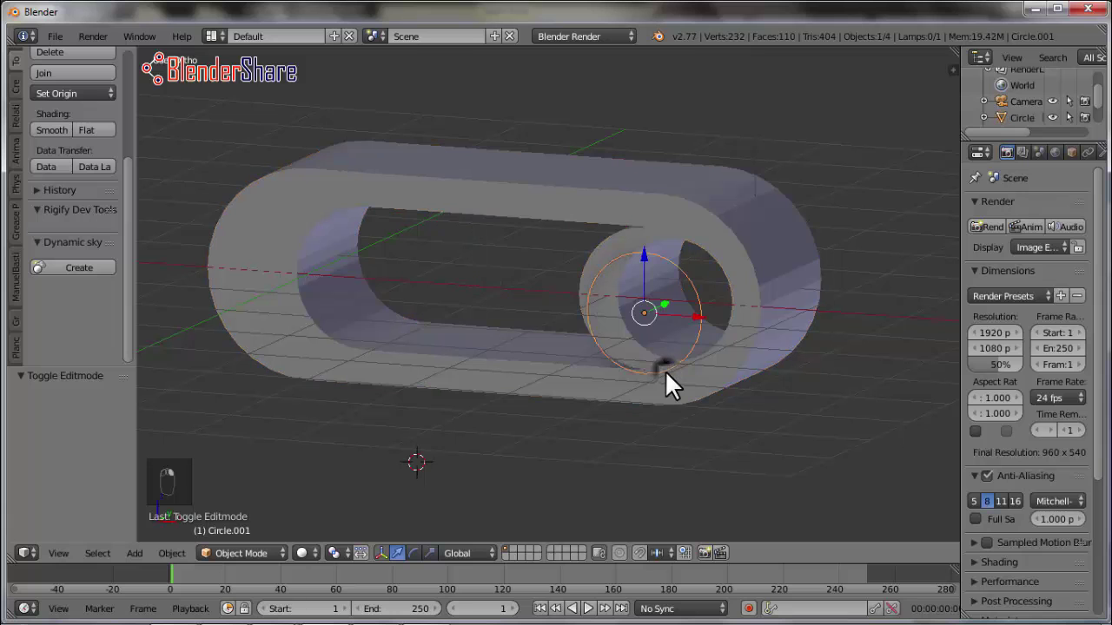
key("Delete")
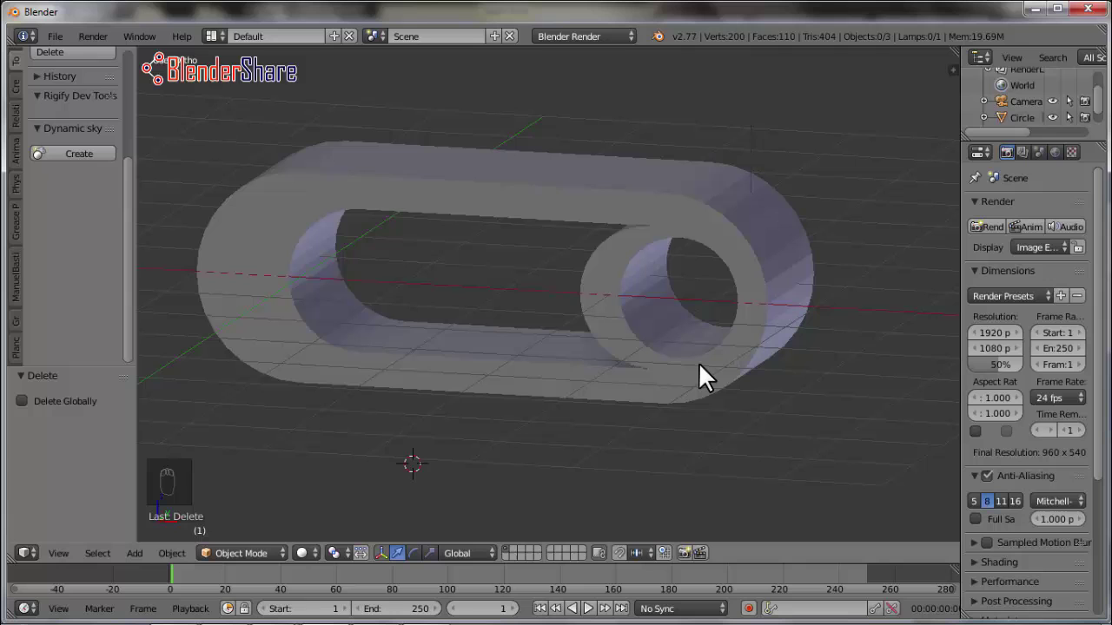
Add a Bezier circle beside the bracket, rename it Diameter, and start adding a second Bezier circle
key("shift+a")
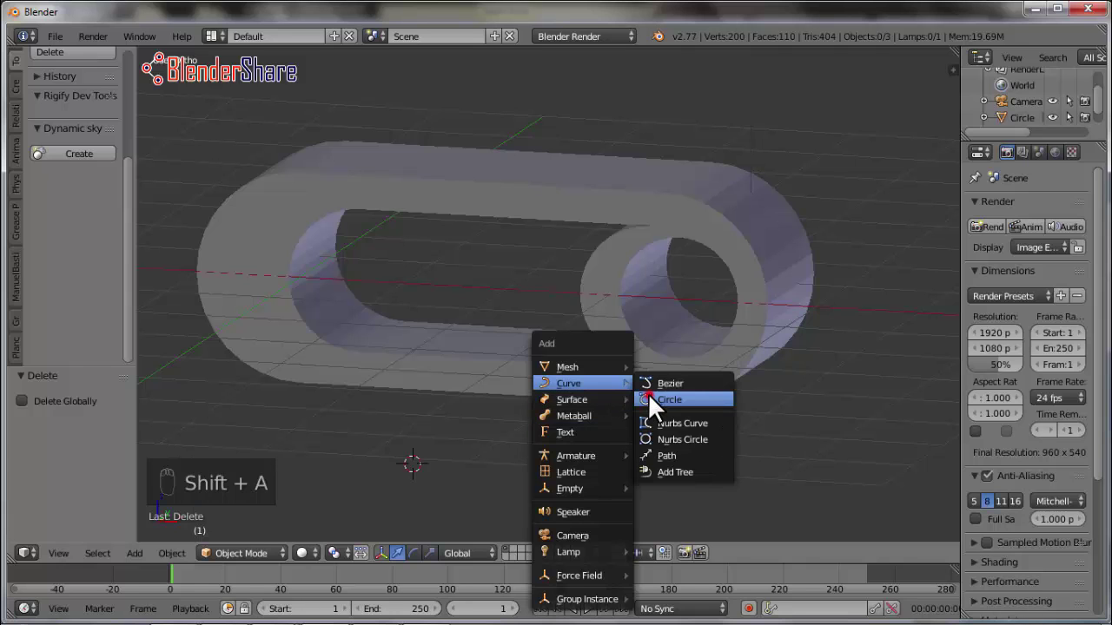
left_click(418, 474)
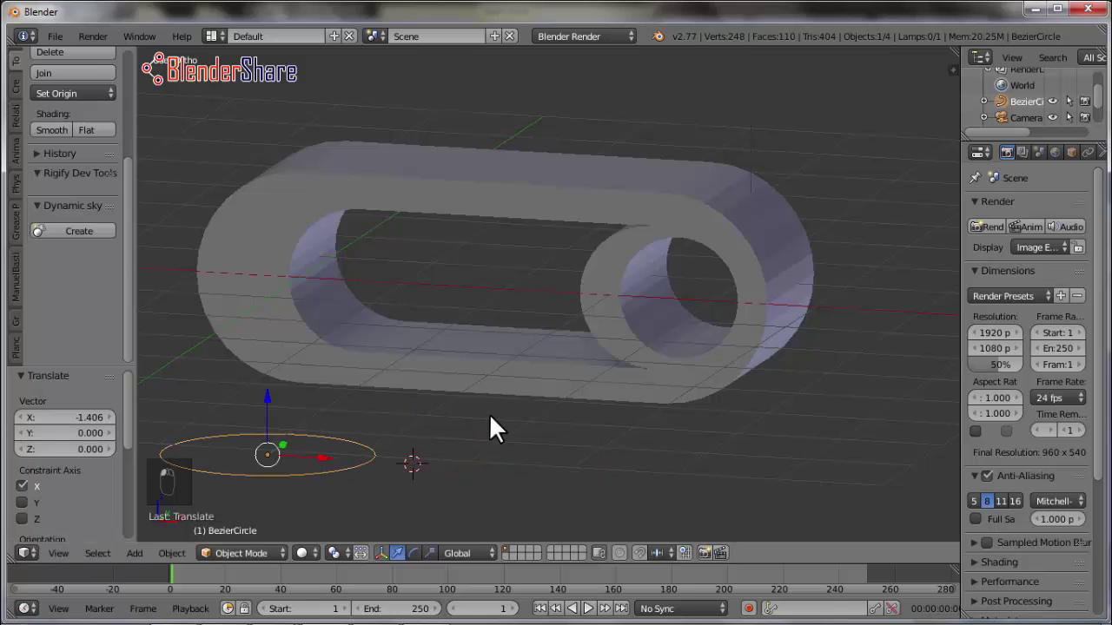
middle_click(476, 470)
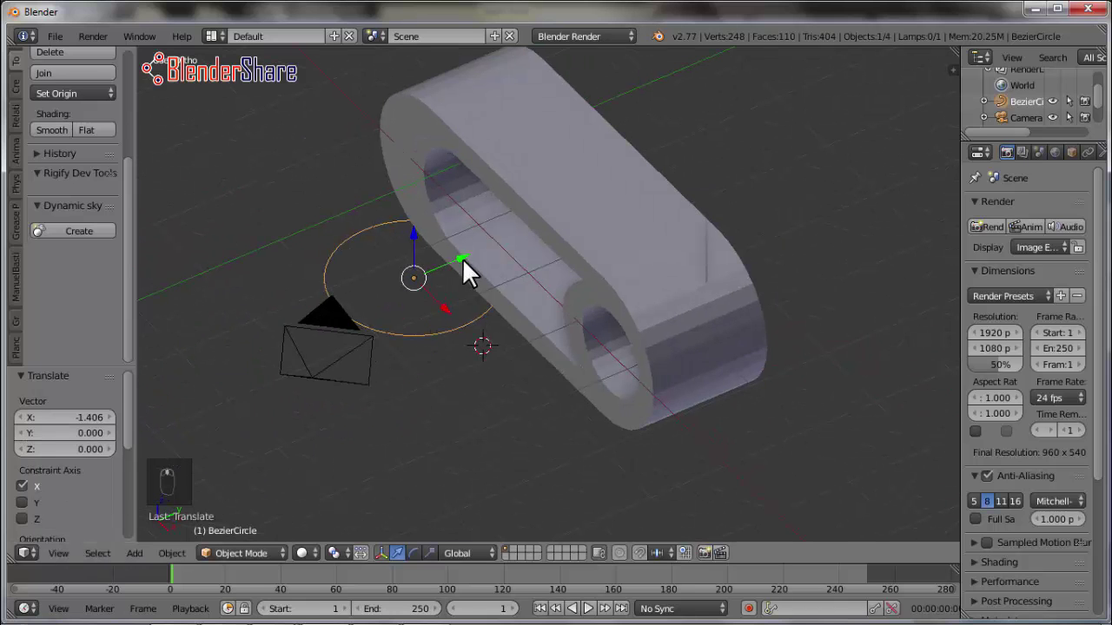
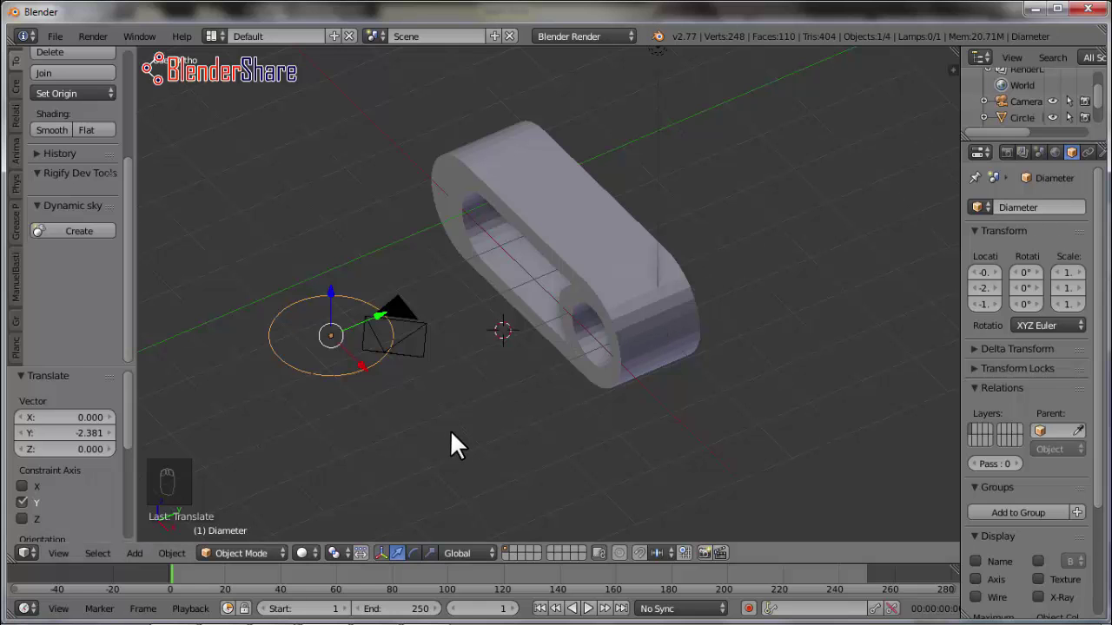
left_click_drag(499, 432, 447, 418)
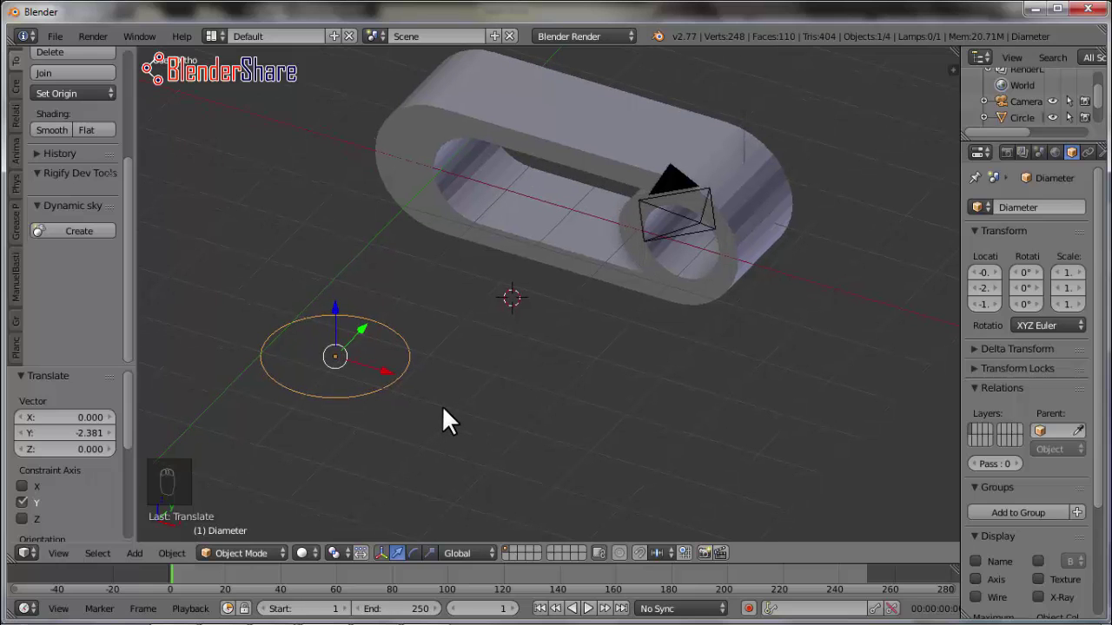
key("shift+a")
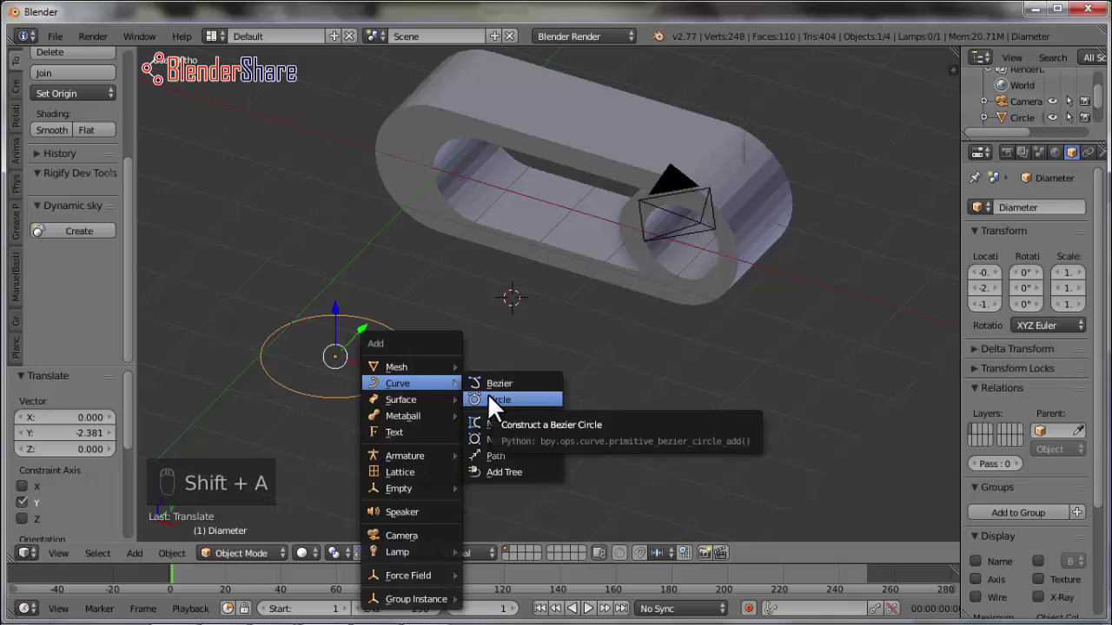
Move the second Bezier circle toward the hole and rotate it 90° to stand upright
left_click_drag(600, 348, 675, 396)
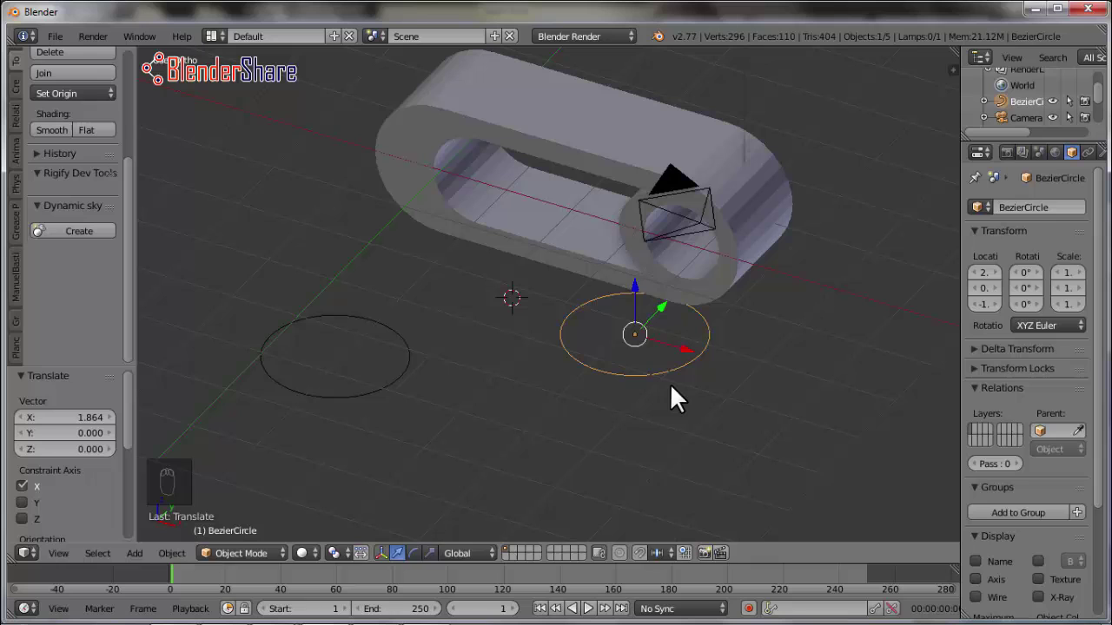
key("r")
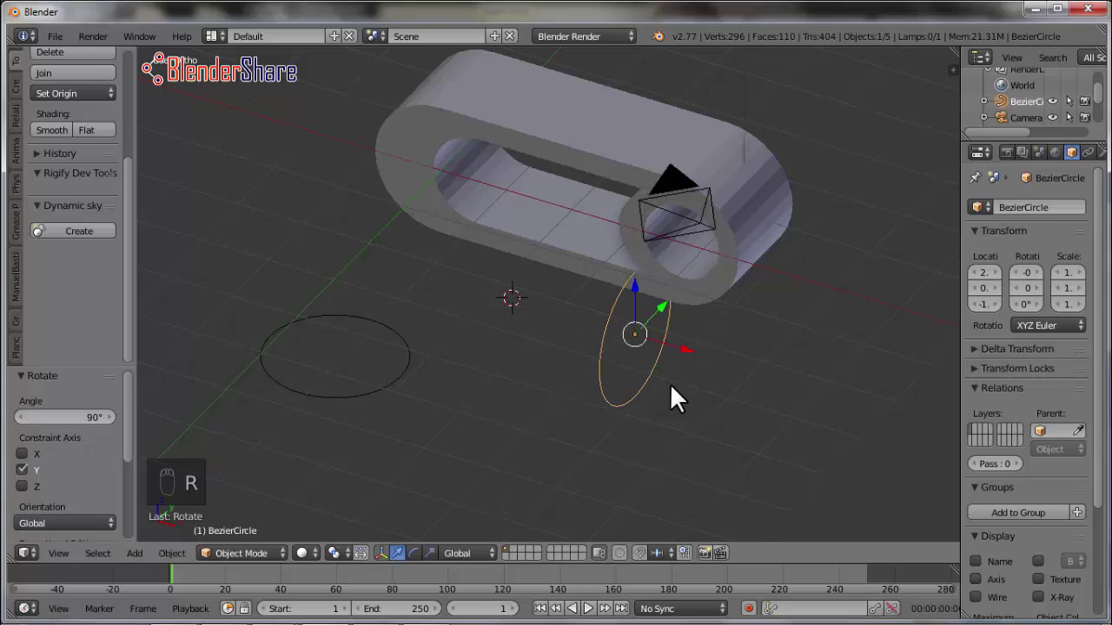
key("KP_1")
left_click_drag(727, 367, 729, 371)
key("s")
Scale the circle by about 3 and position it so it loops through the bracket's hole
middle_click(810, 366)
left_click_drag(631, 302, 634, 367)
key("KP_3")
left_click_drag(655, 424, 687, 420)
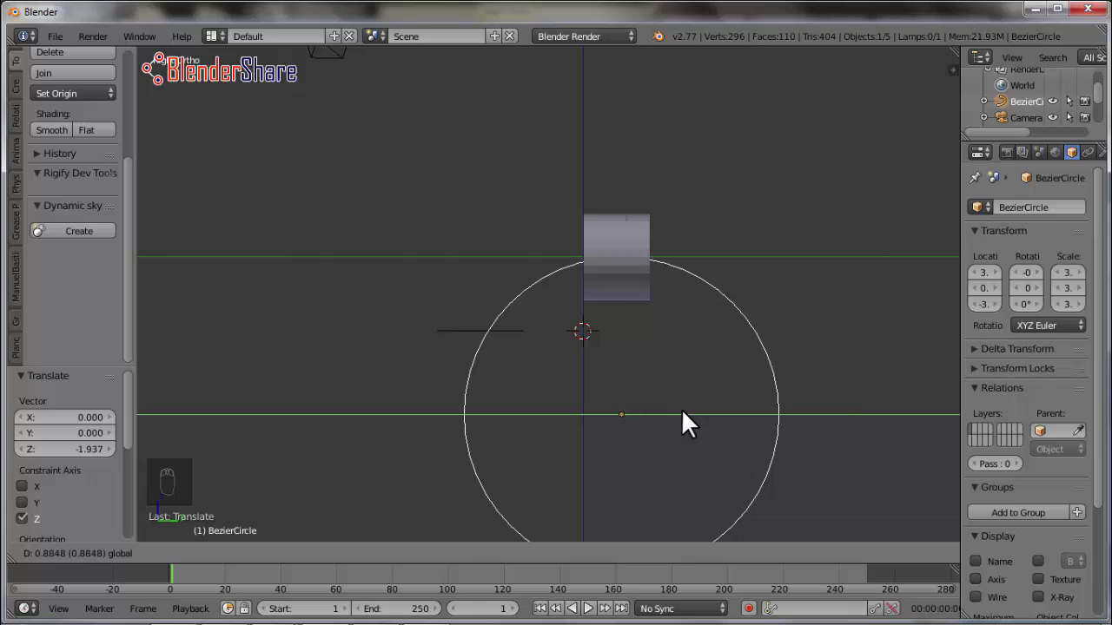
left_click_drag(519, 396, 936, 243)
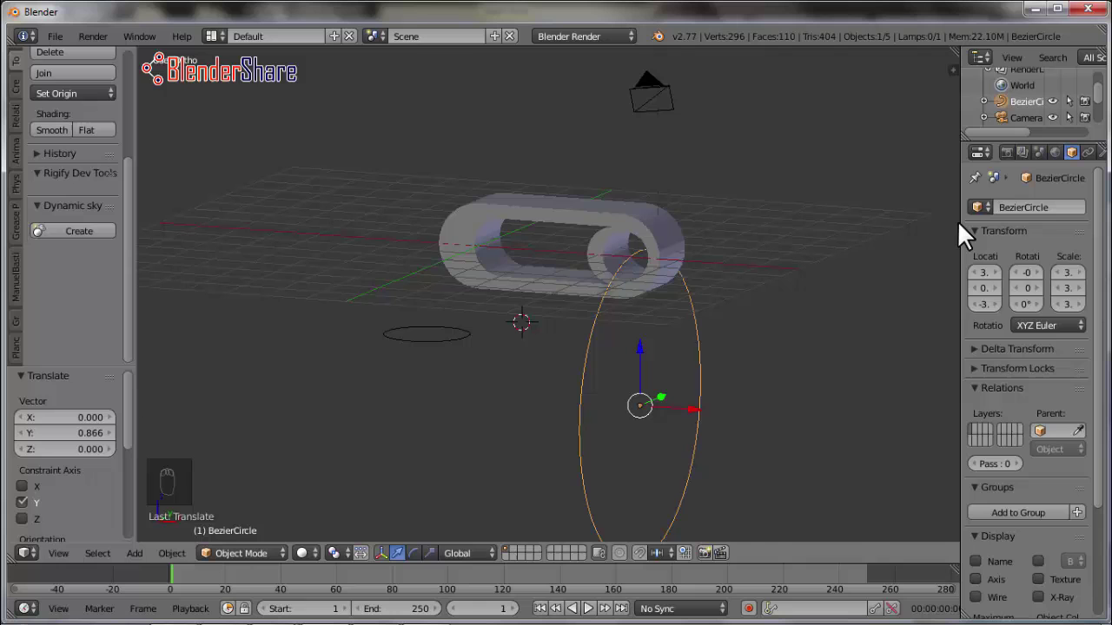
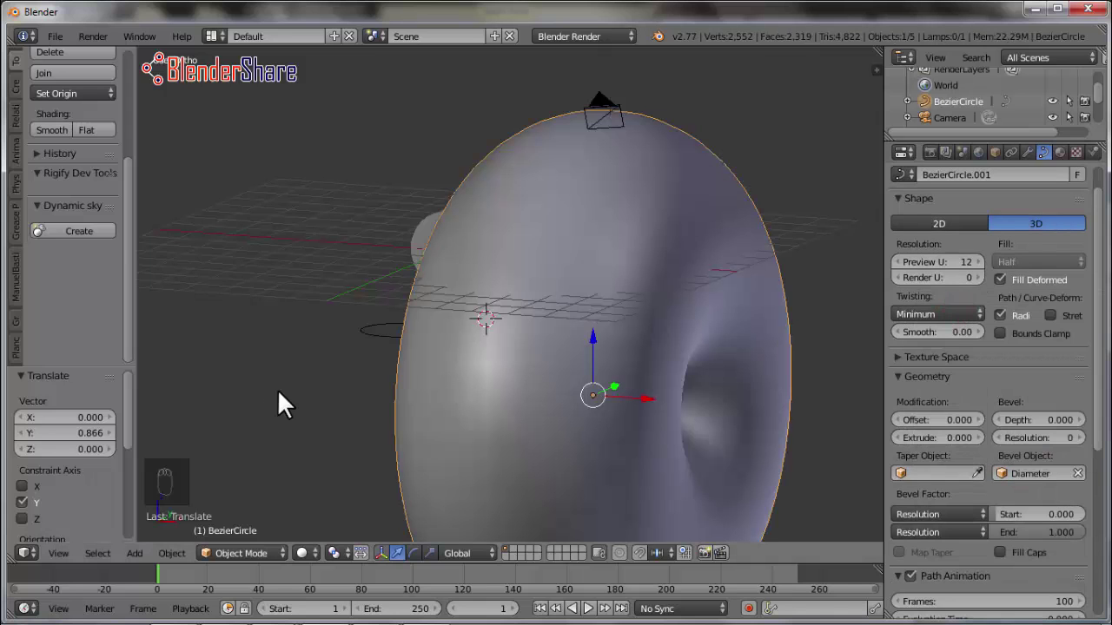
Select the Diameter profile circle and shrink it to thin the beveled ring
left_click_drag(695, 399, 448, 343)
left_click_drag(449, 342, 425, 384)
right_click(513, 333)
key("s")
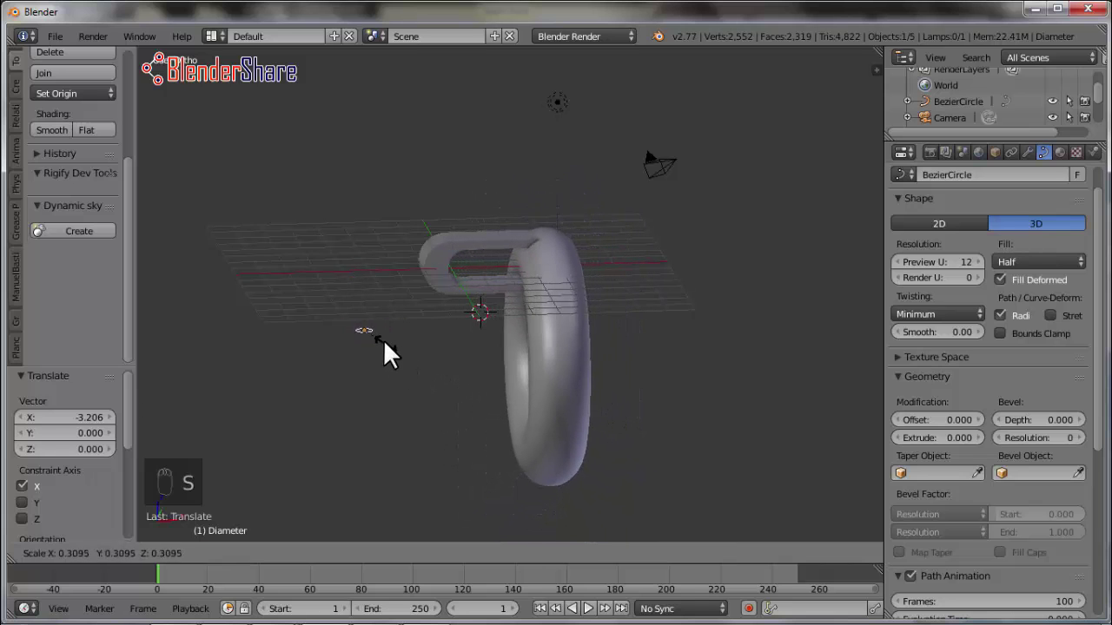
left_click_drag(560, 303, 629, 297)
Shrink the profile further into a slim ring and check it straight on from the front
left_click_drag(619, 299, 430, 364)
key("s")
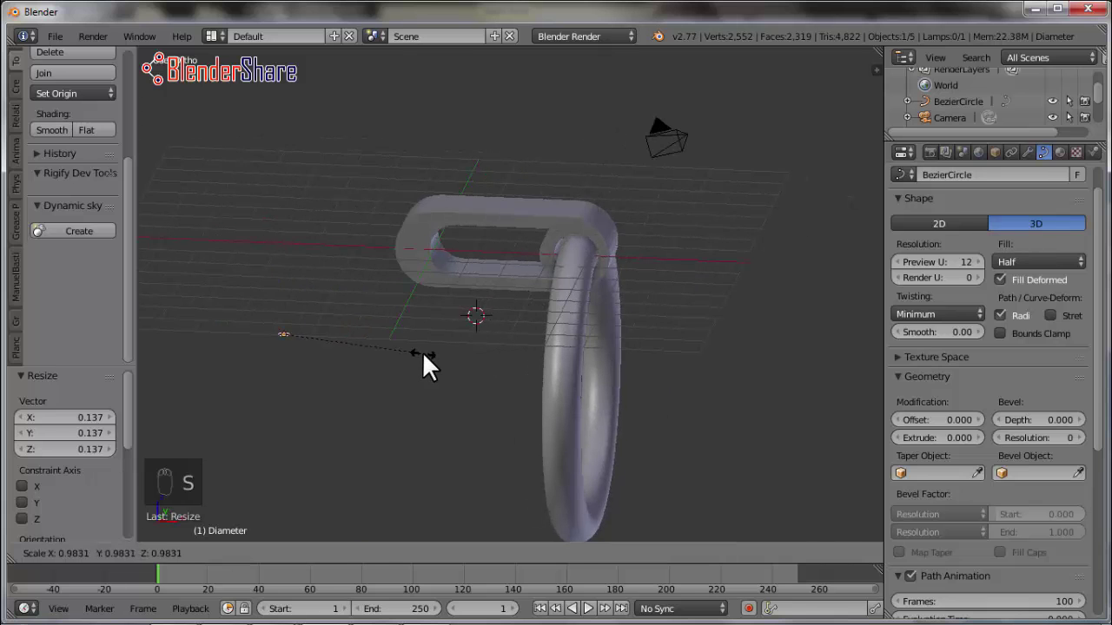
left_click_drag(546, 358, 519, 321)
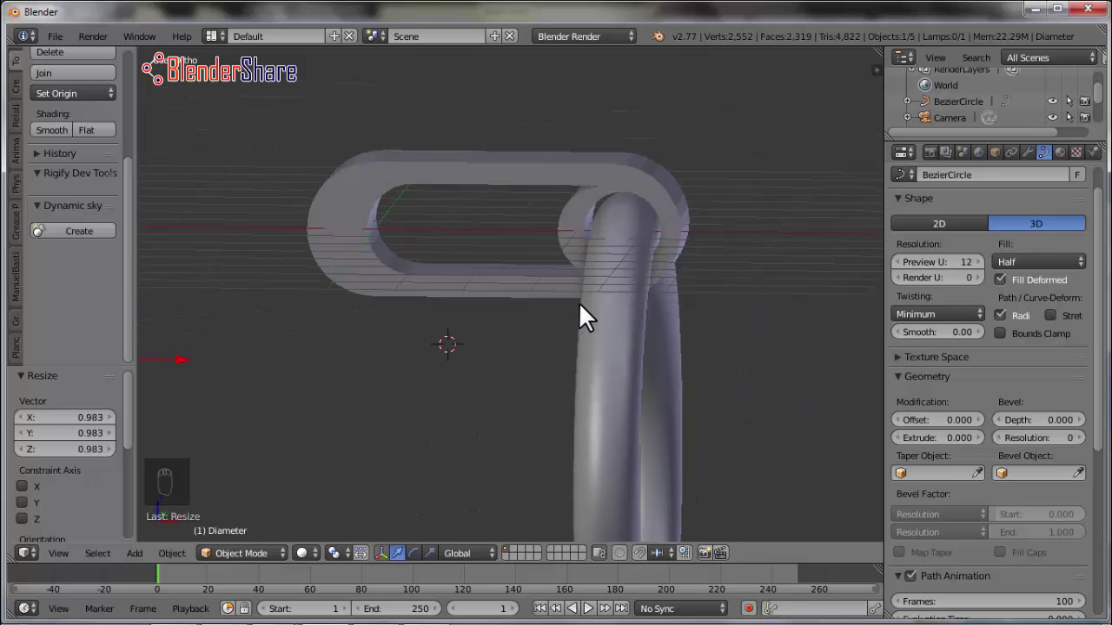
left_click_drag(479, 297, 498, 303)
key("KP_1")
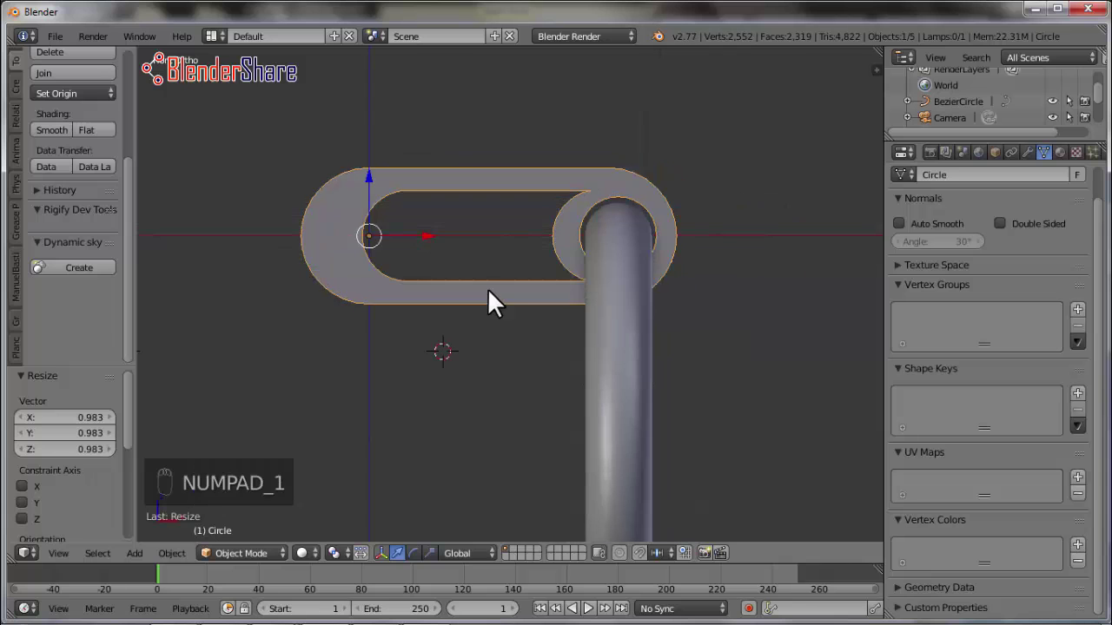
Enter Edit Mode on the bracket mesh to start shaping the back plate
key("Tab")
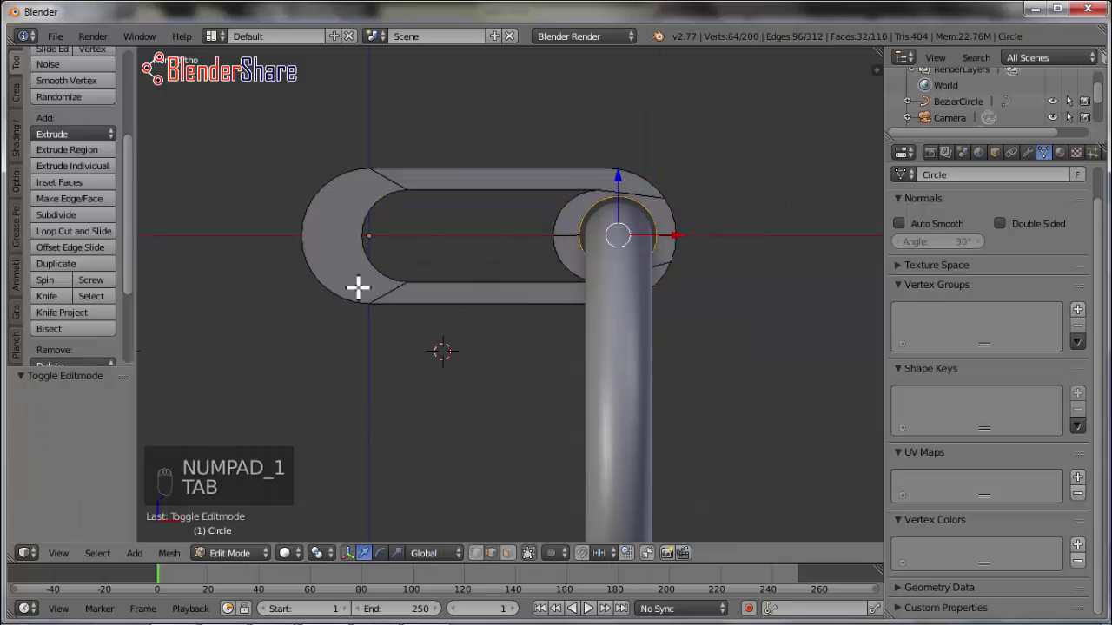
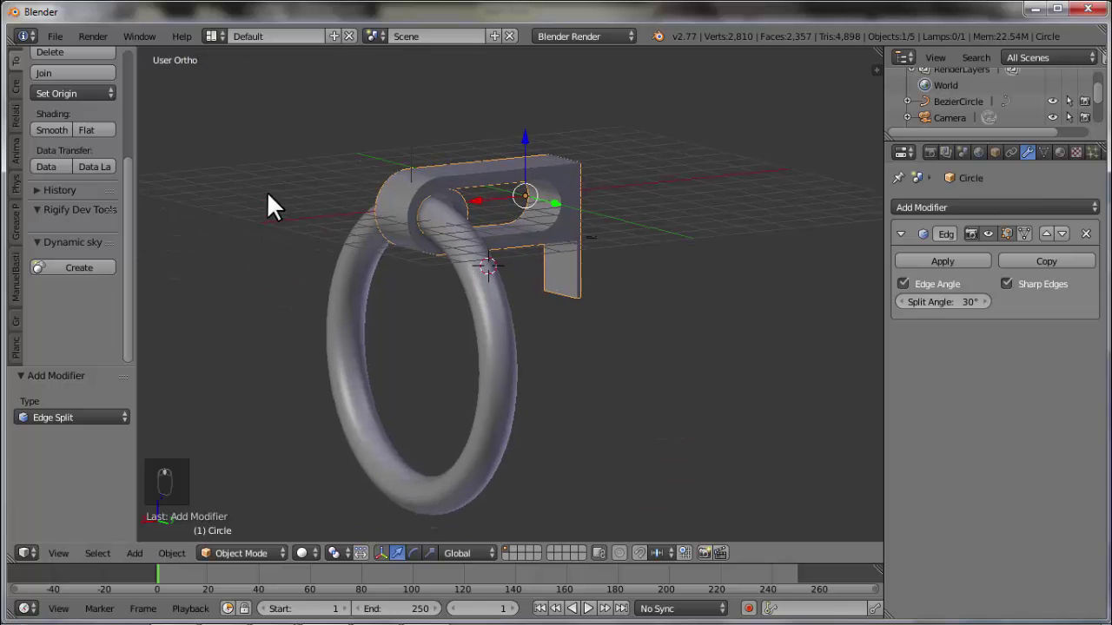
Turn the view to the other side of the bracket before setting up materials
key("t")
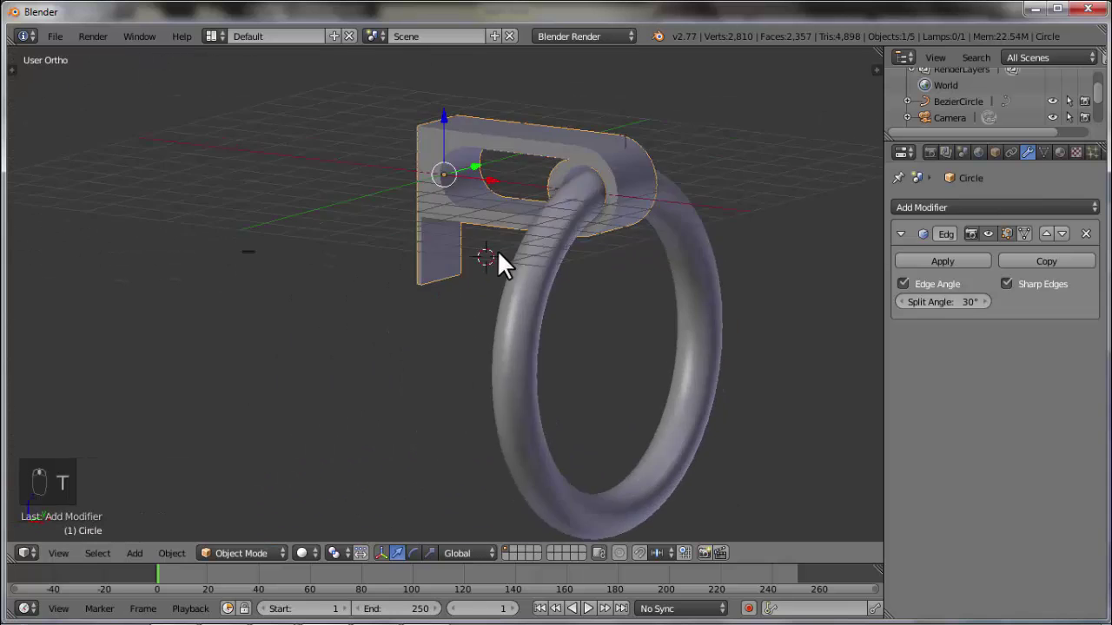
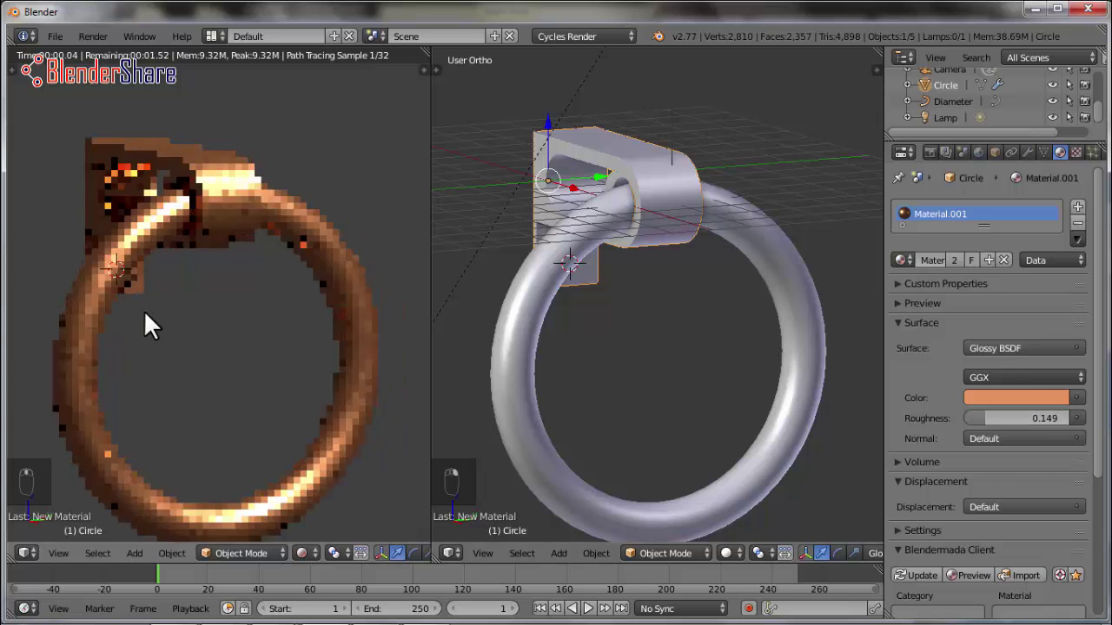
Orbit the rendered view around the copper ring
left_click_drag(150, 322, 141, 330)
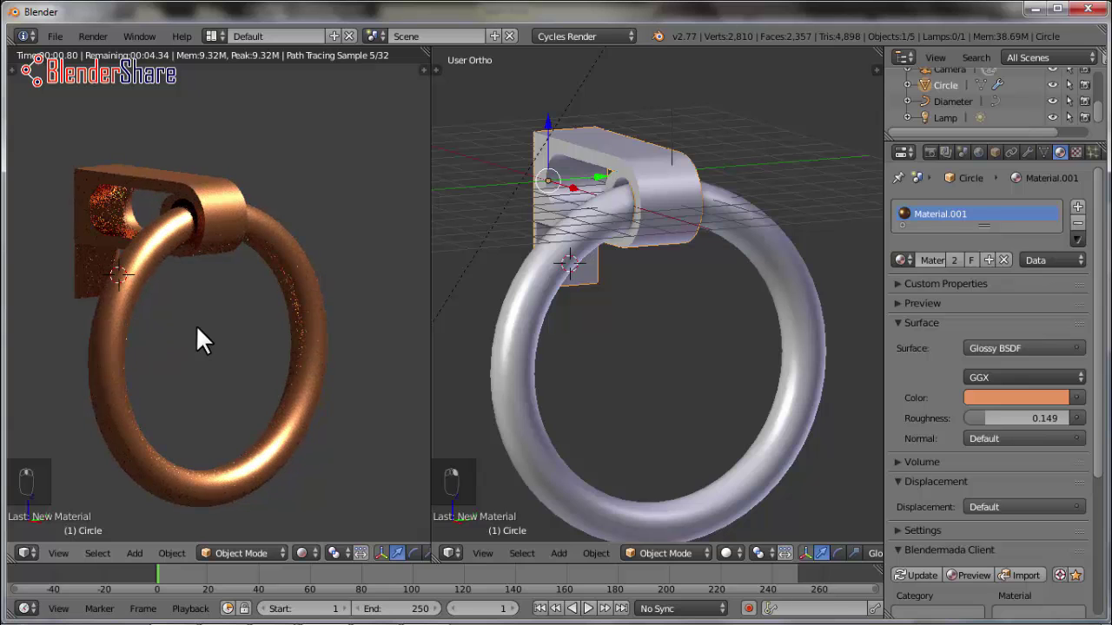
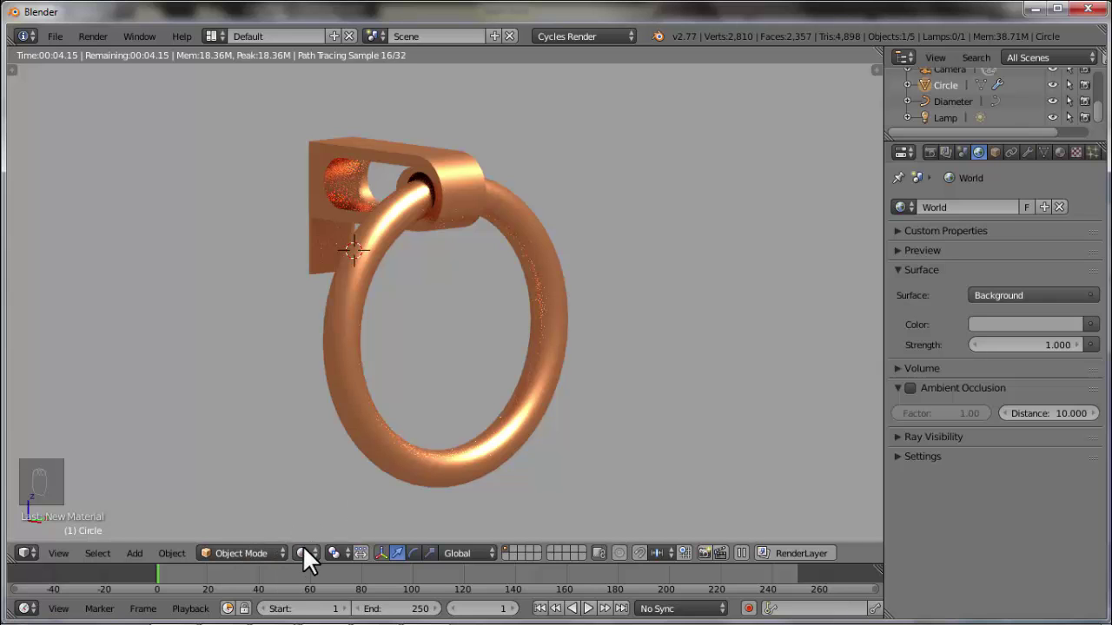
Switch to Solid shading, select the camera, enable Lock Camera to View and look through it to frame the ring
left_click(327, 535)
left_click(166, 573)
left_click_drag(566, 323, 338, 138)
left_click_drag(338, 138, 793, 246)
key("n")
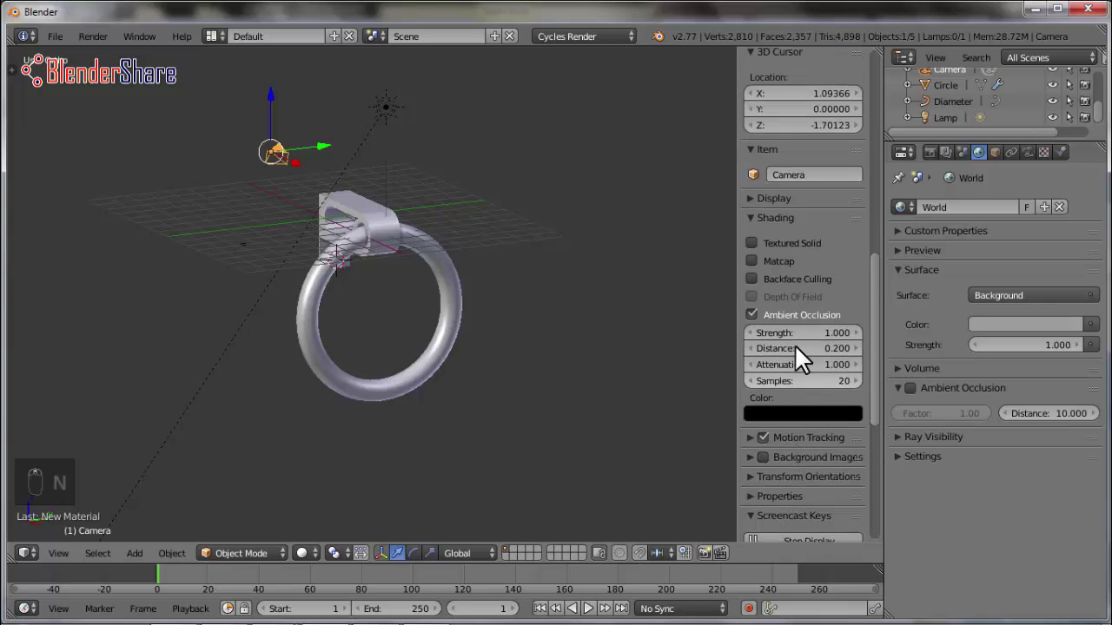
left_click_drag(767, 158, 562, 285)
key("ctrl+KP_0")
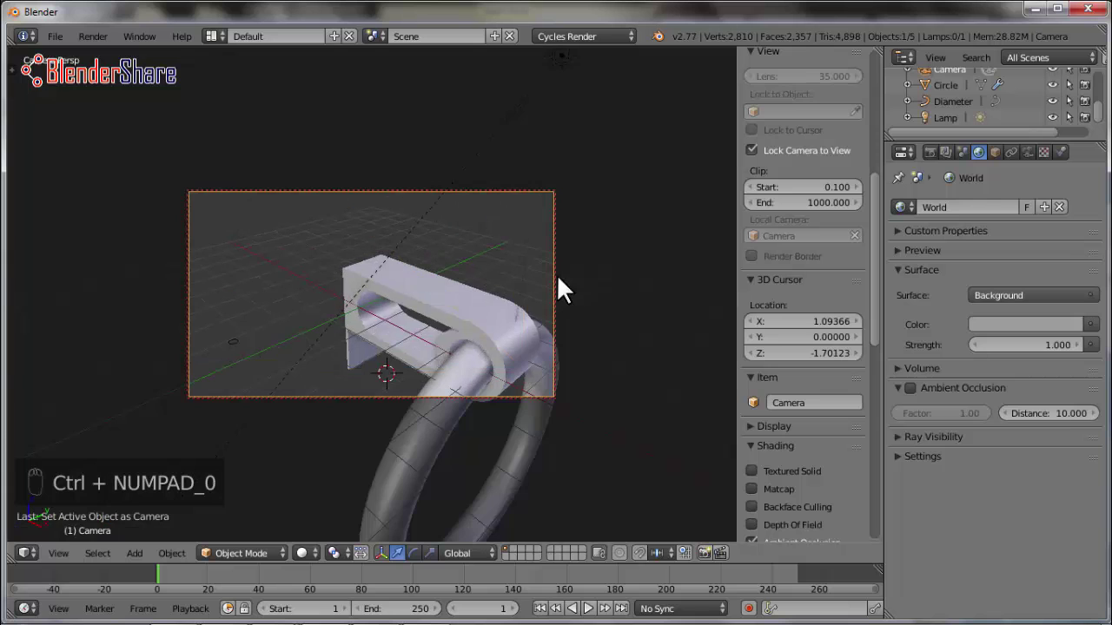